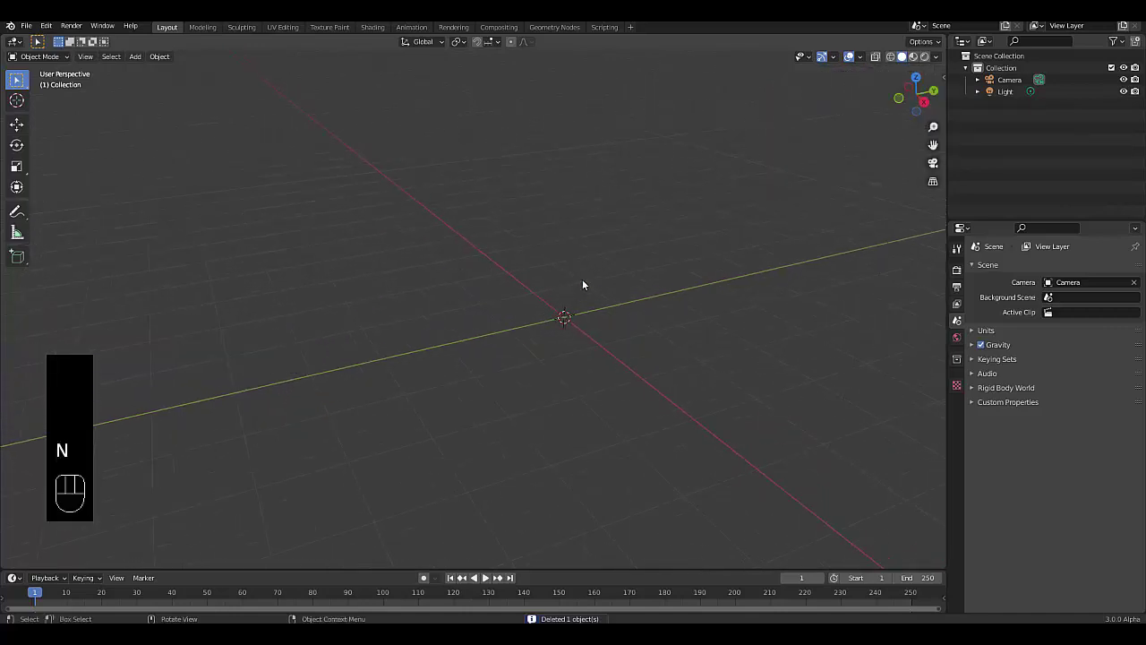
# - Add a cylinder, lift its base onto the floor and flatten it into a wide disc
pyautogui.press('KP_1')
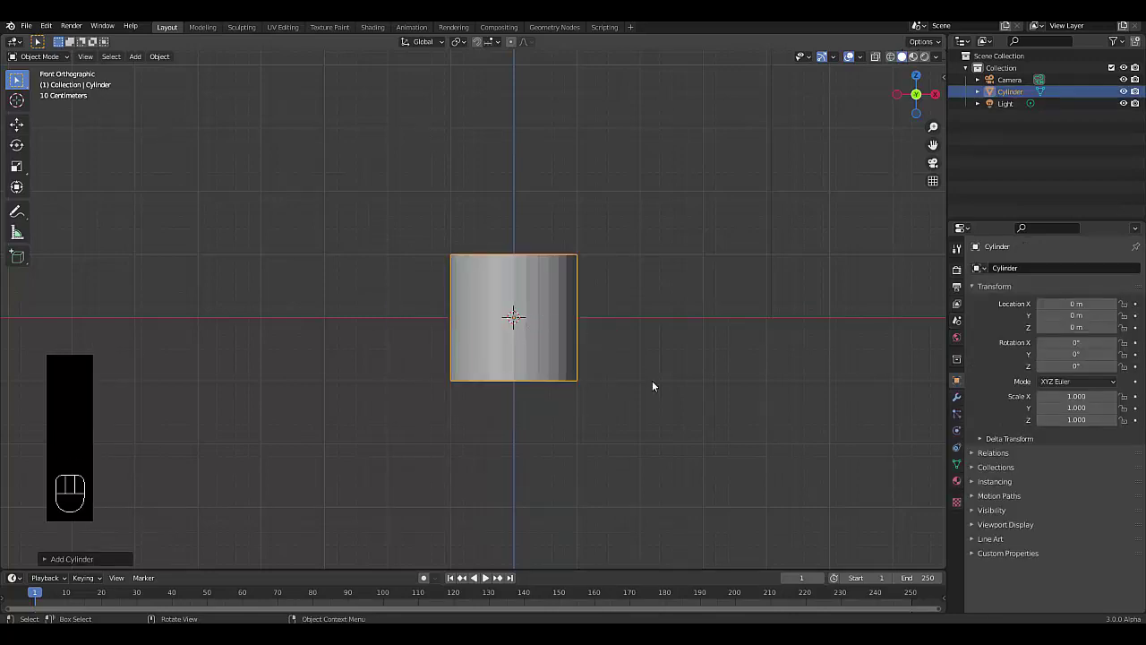
pyautogui.press('Tab')
pyautogui.press('g')
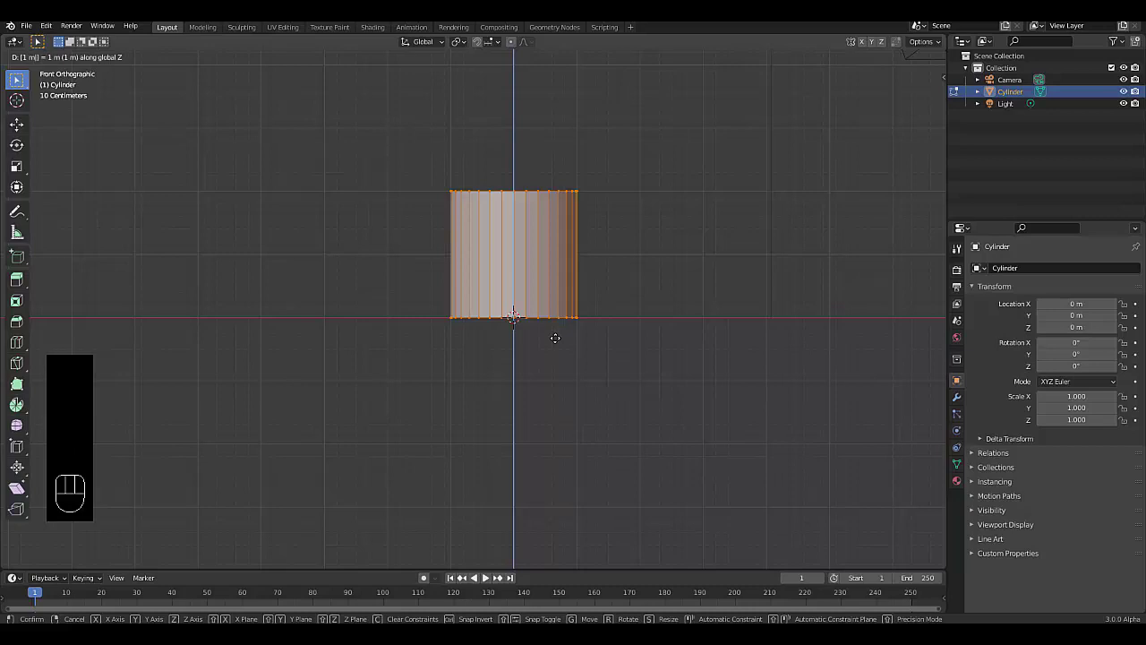
pyautogui.press('Tab')
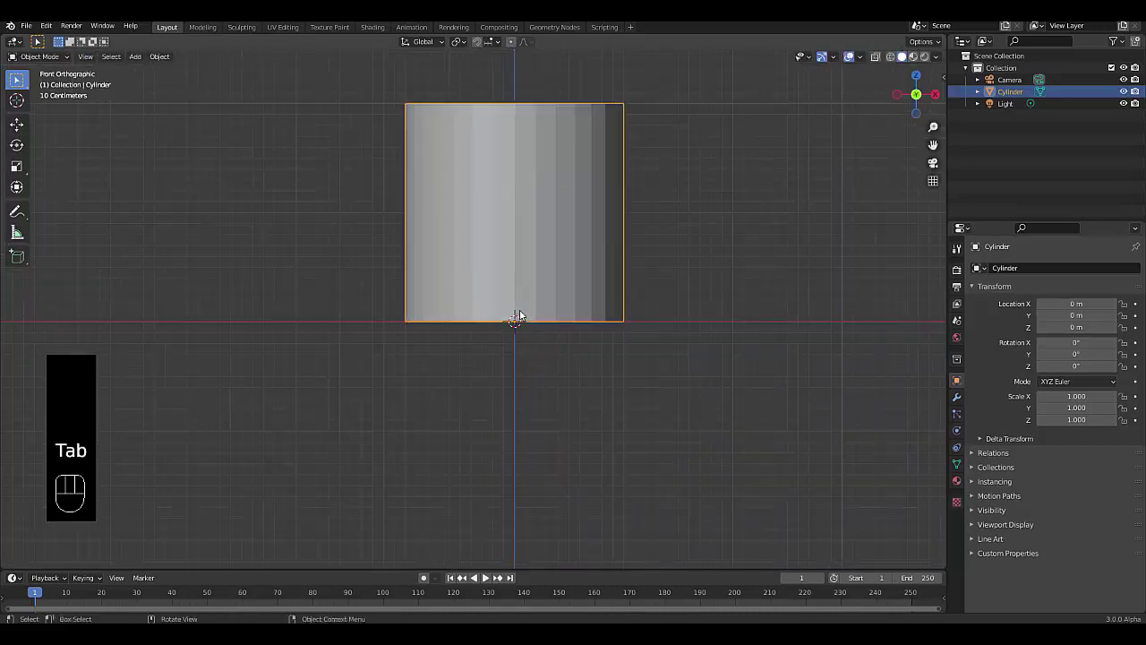
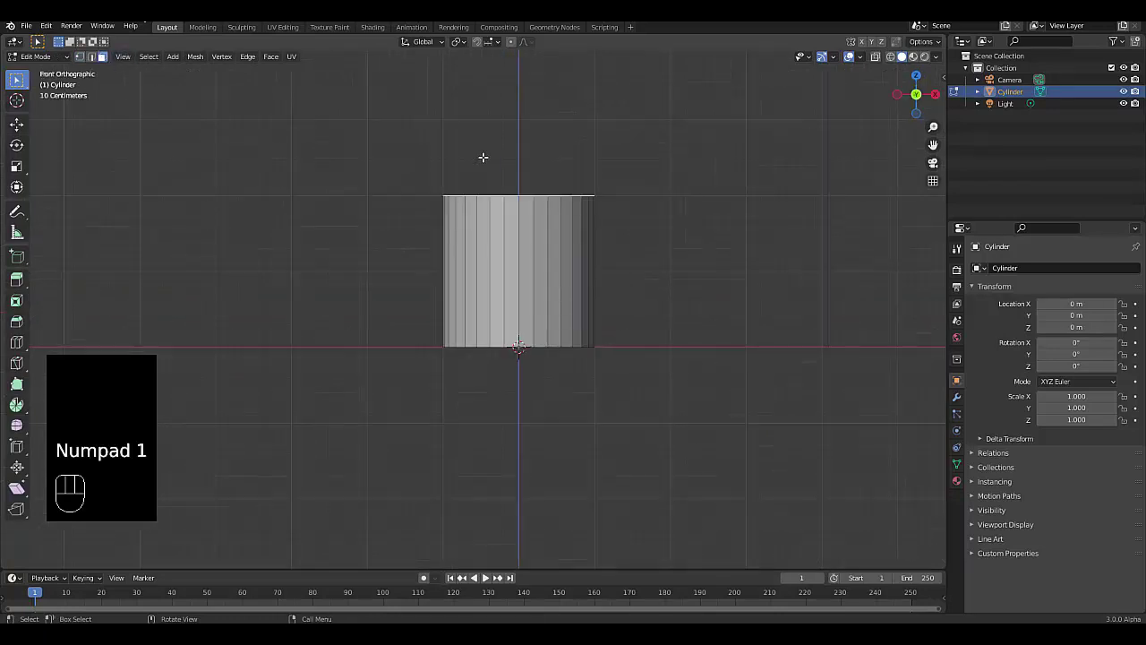
pyautogui.press('g')
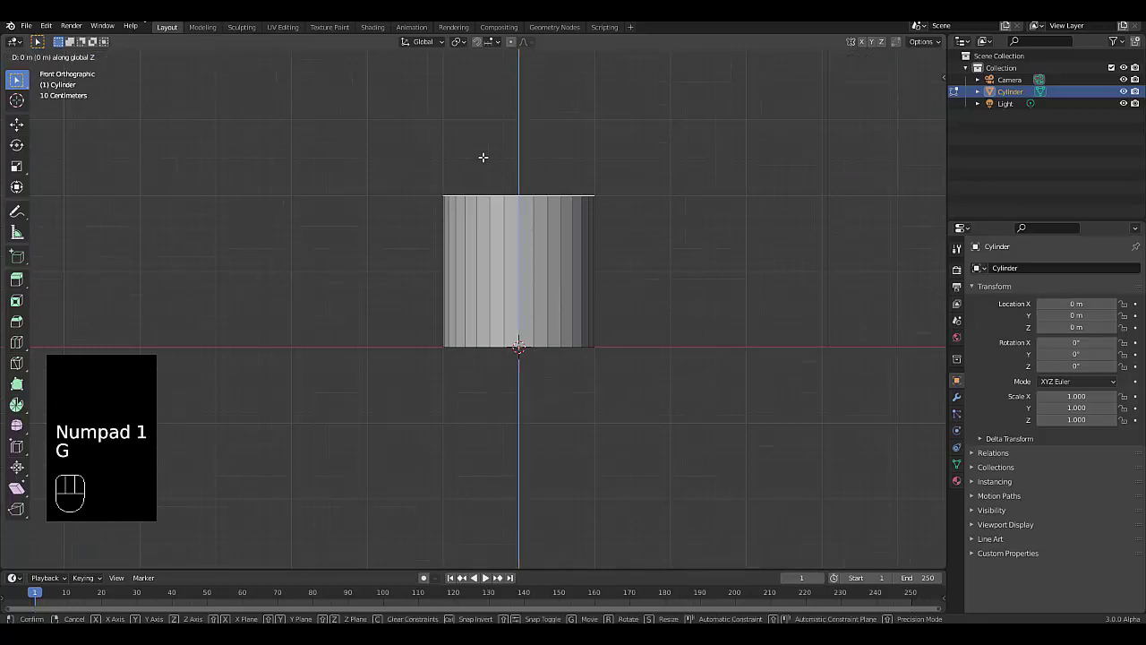
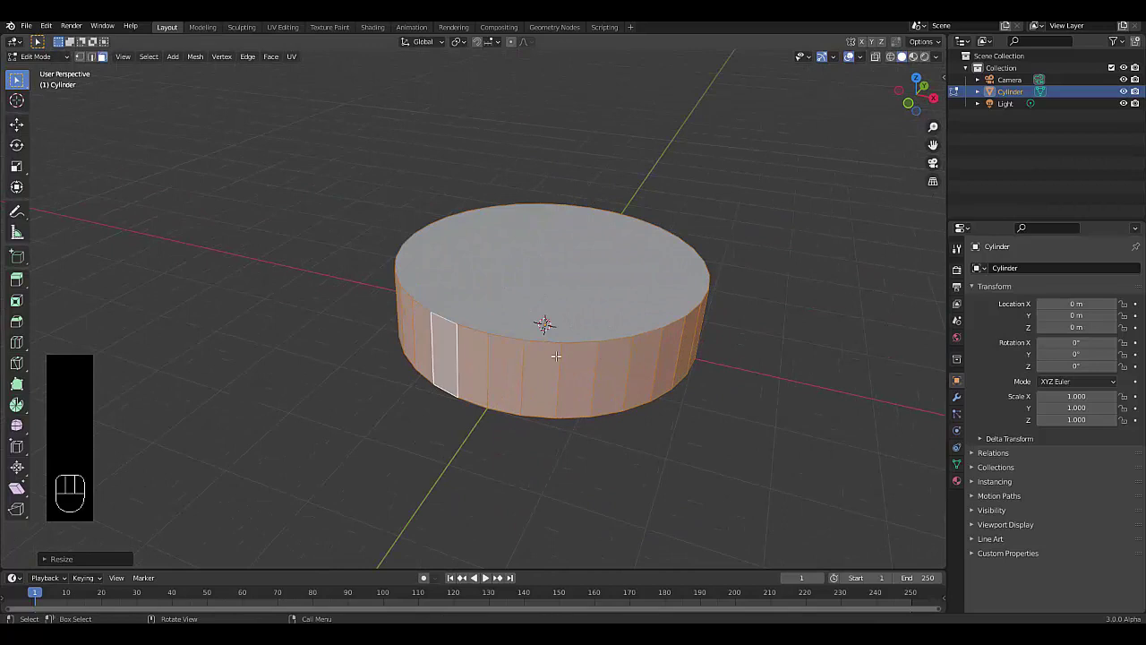
# - Select all geometry, bevel the rims into rounded edges and return to Object Mode
pyautogui.press('2')
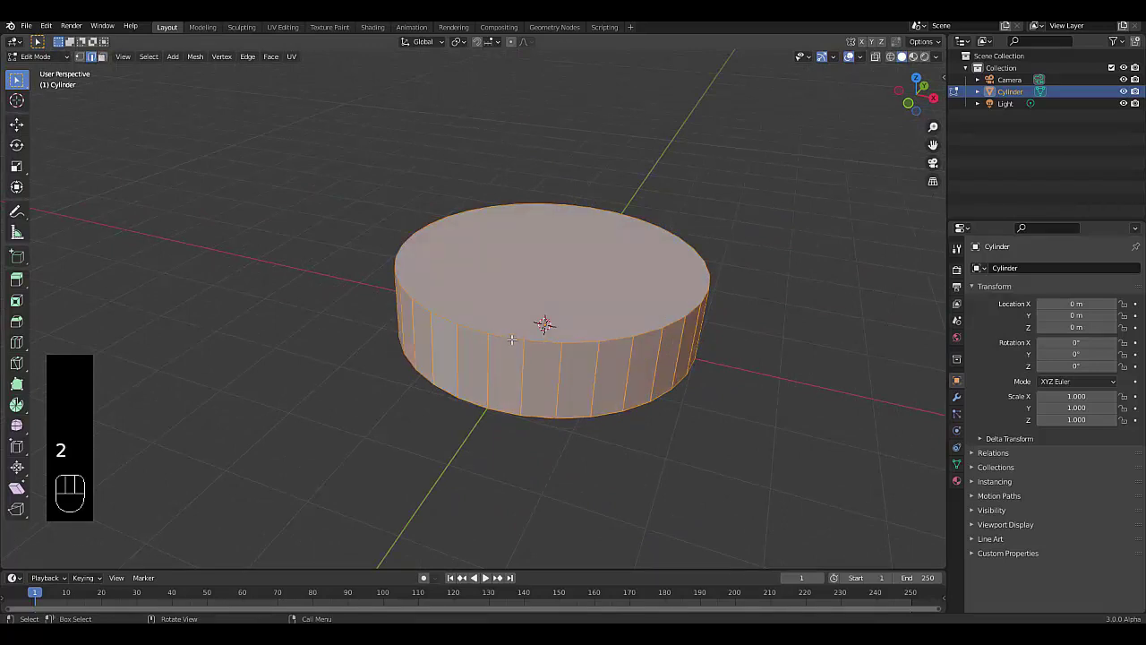
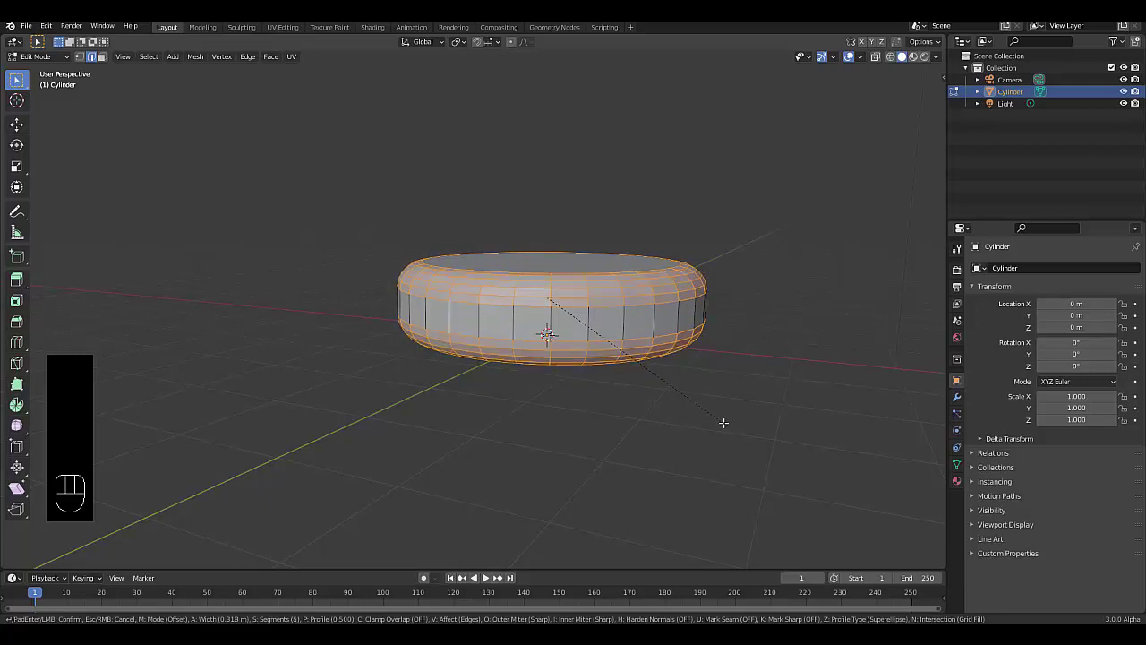
pyautogui.press('Tab')
# - Shade the cylinder smooth with Auto Smooth normals and enlarge the lower editor area
pyautogui.rightClick(585, 338)
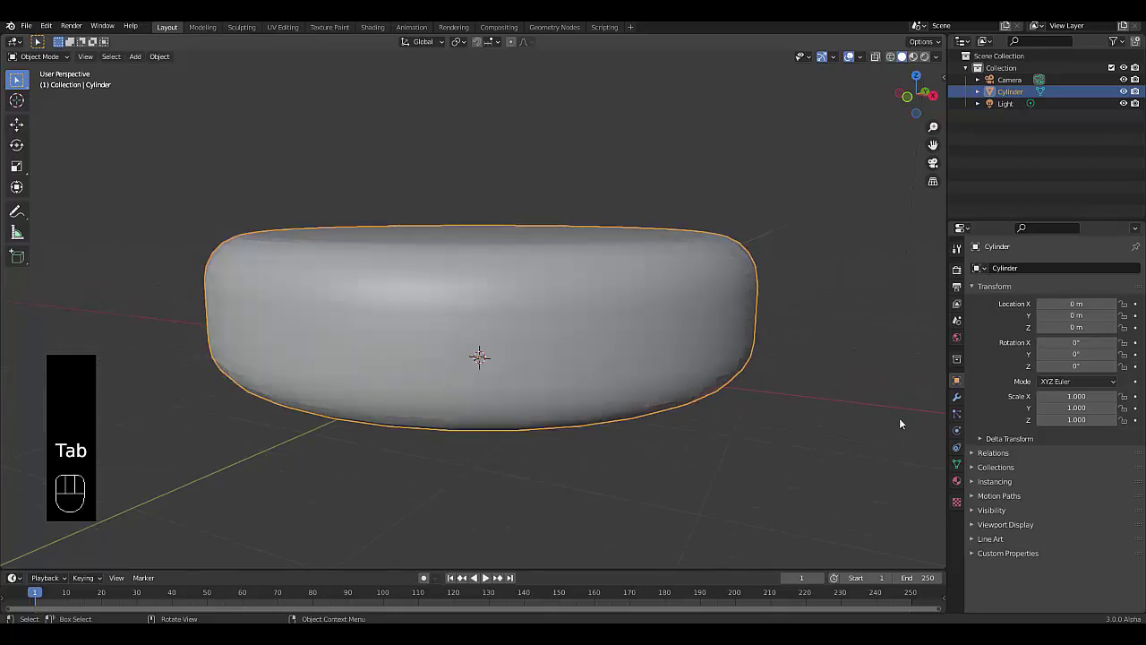
pyautogui.click(957, 472)
pyautogui.click(1003, 476)
pyautogui.click(1045, 494)
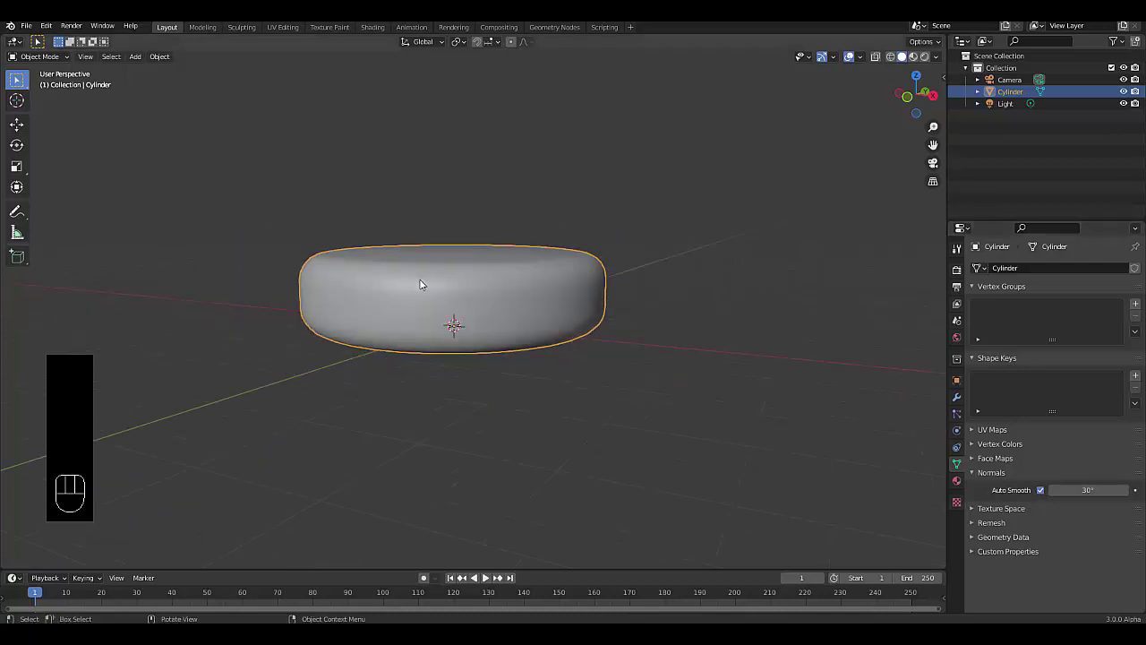
pyautogui.moveTo(474, 311); pyautogui.dragTo(537, 297)
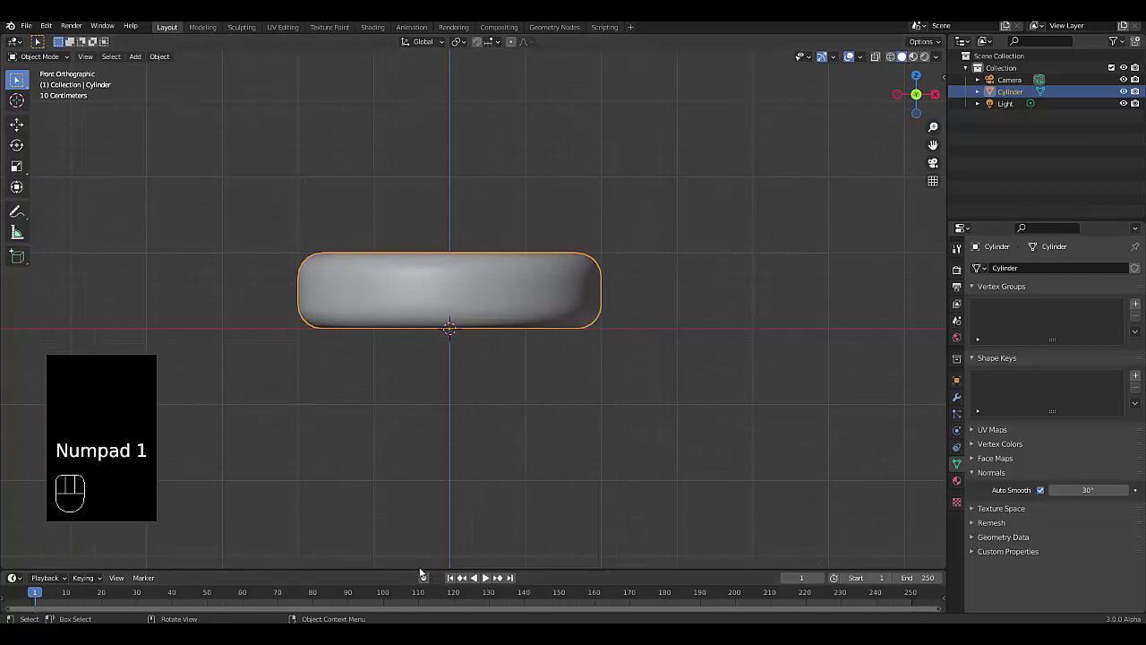
pyautogui.moveTo(403, 573); pyautogui.dragTo(125, 282)
# - Switch the lower area to the Geometry Node Editor and create a new node tree on the cylinder
pyautogui.moveTo(15, 289); pyautogui.dragTo(63, 387)
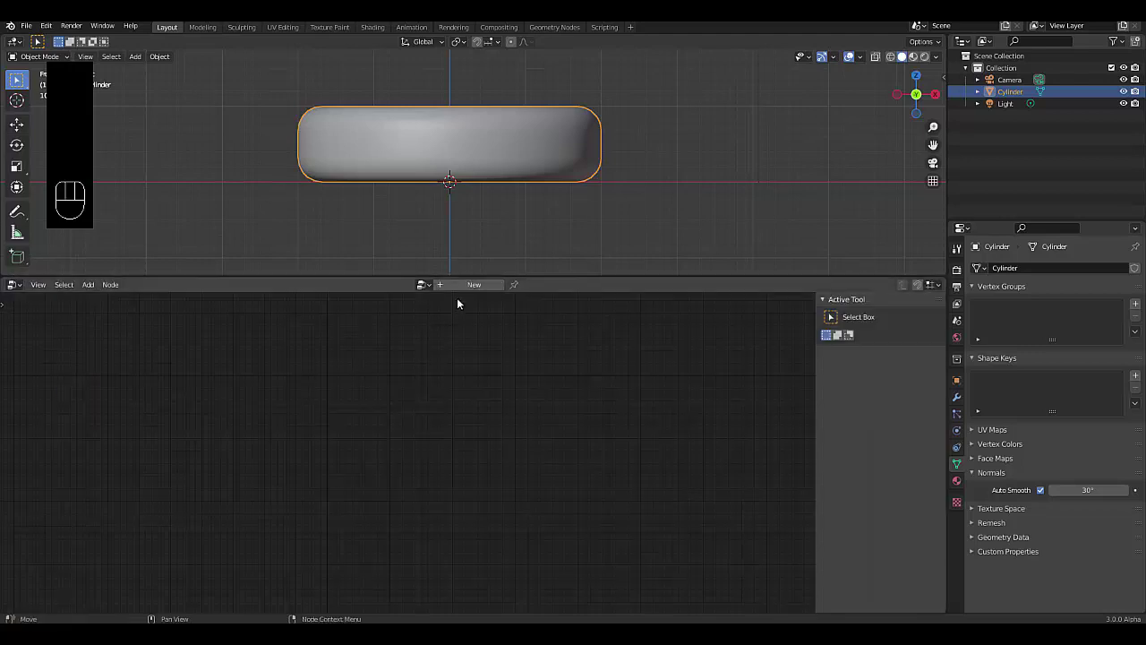
pyautogui.click(468, 289)
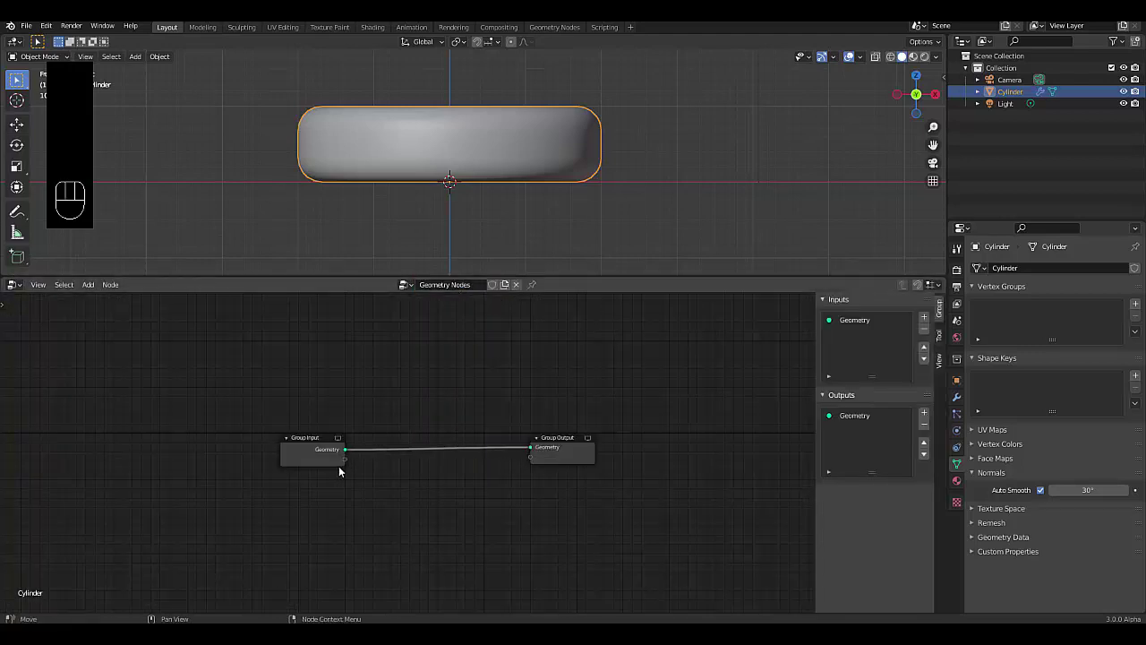
pyautogui.moveTo(526, 160); pyautogui.dragTo(480, 177)
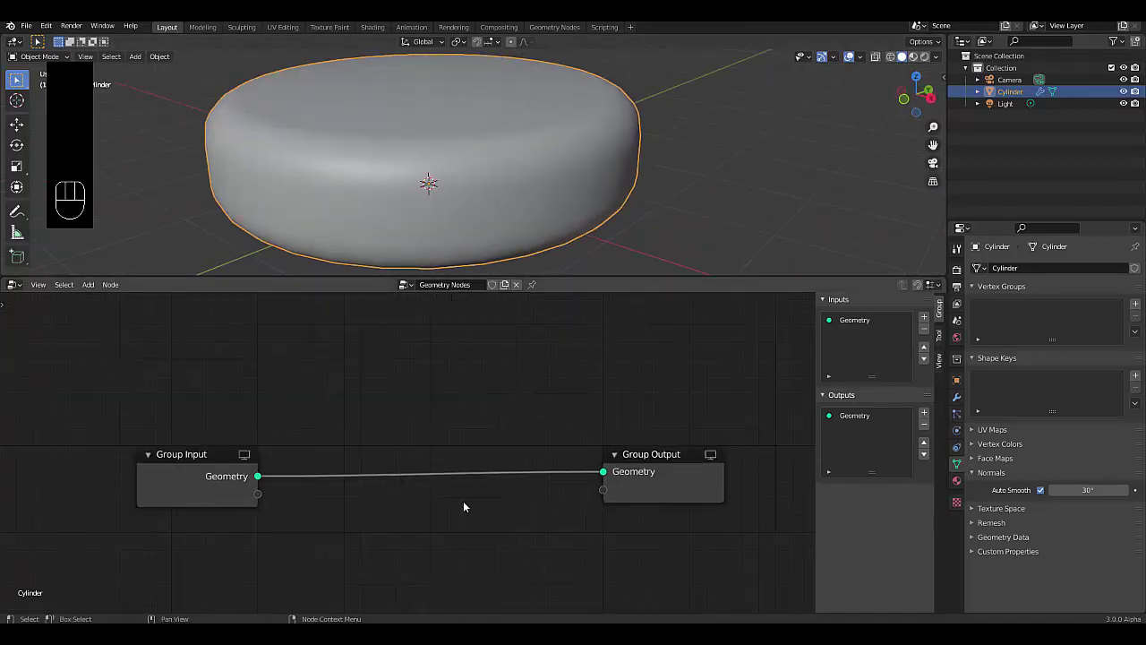
pyautogui.click(441, 505)
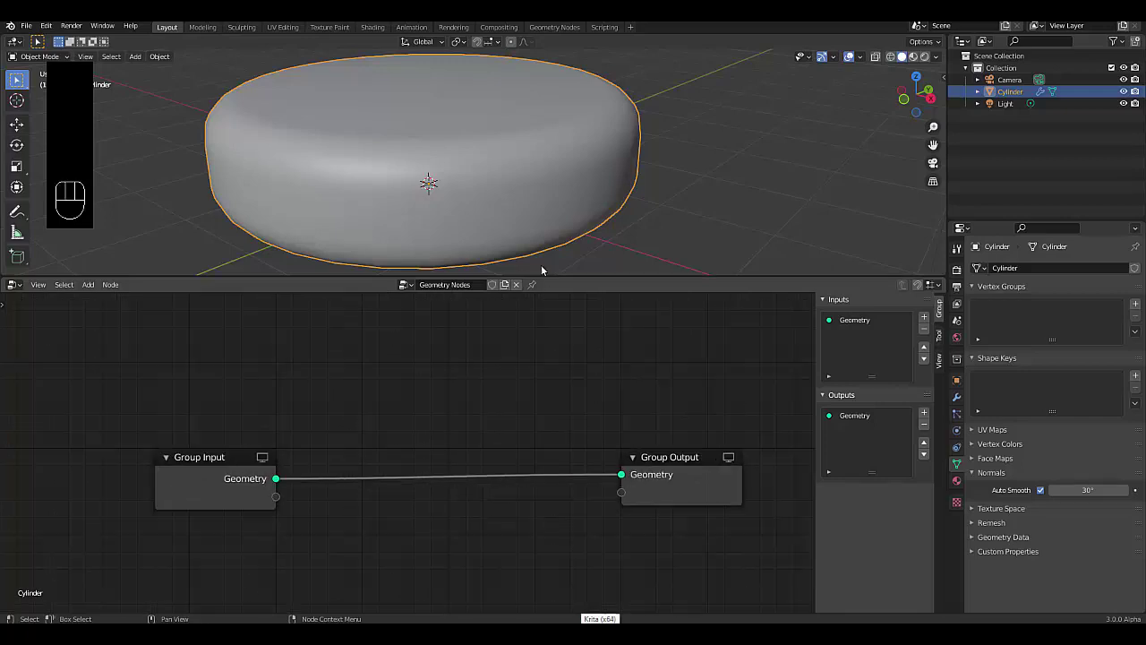
# - Insert a Point Distribute node set to Poisson Disk with 0.2 m minimum distance and seed 4
pyautogui.press('s')
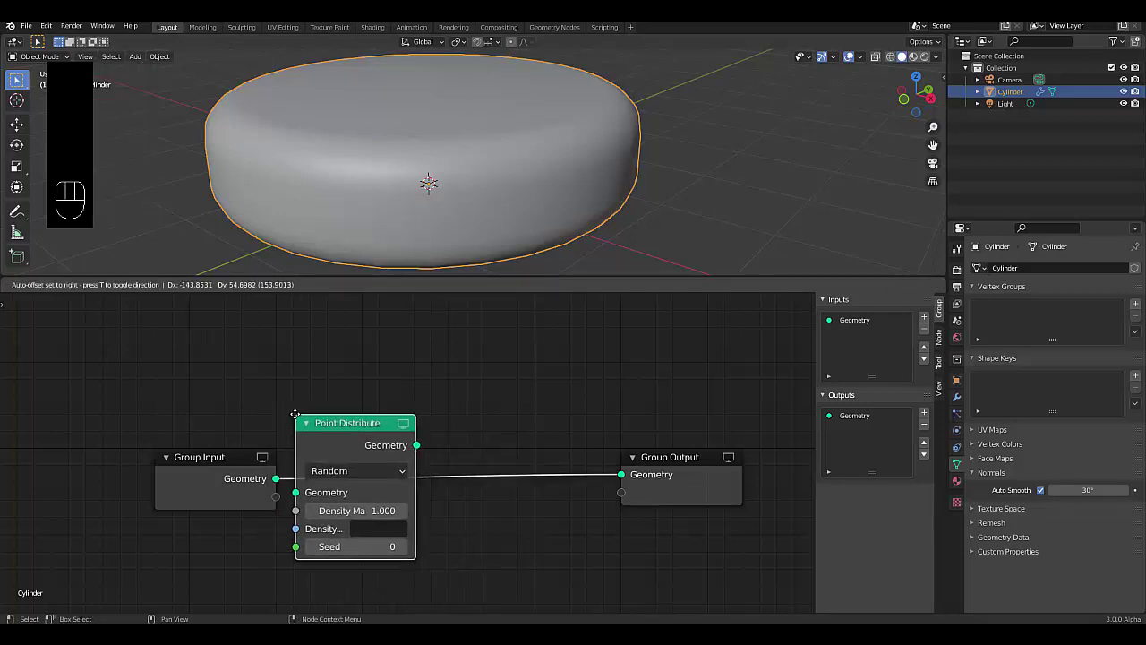
pyautogui.moveTo(370, 482); pyautogui.dragTo(434, 404)
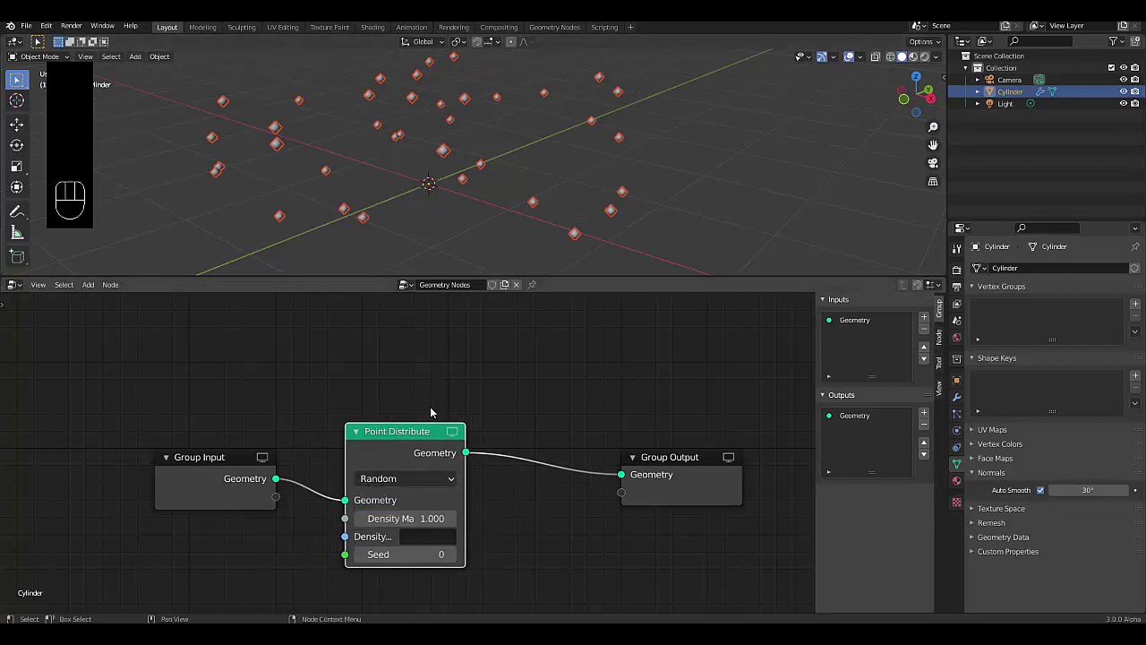
pyautogui.click(418, 492)
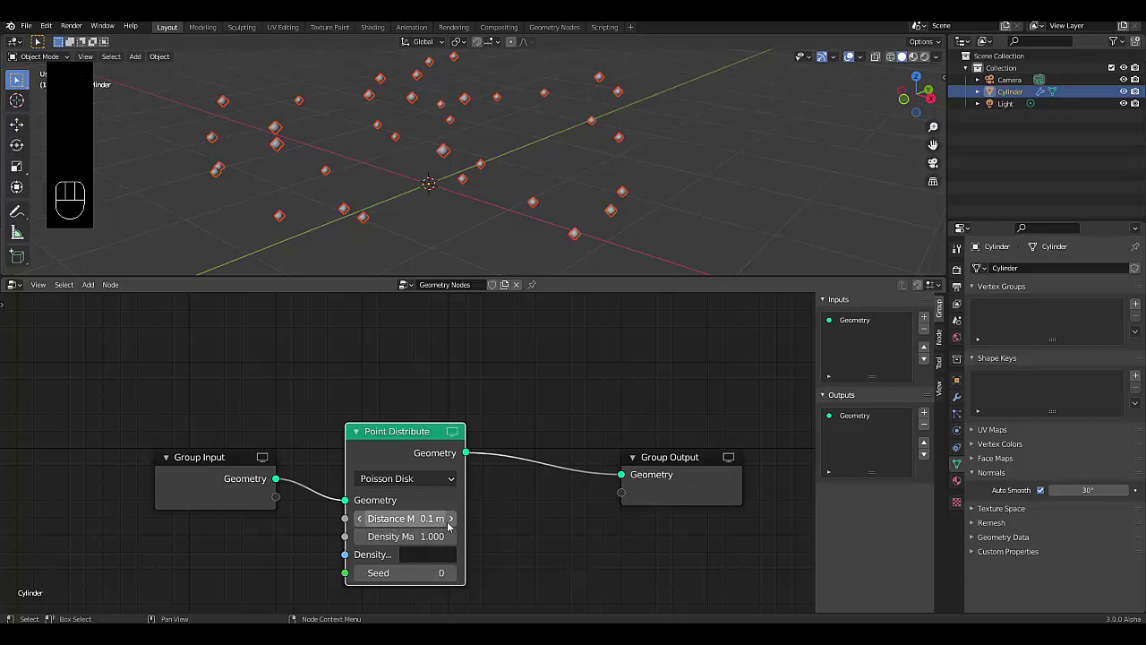
pyautogui.click(456, 526)
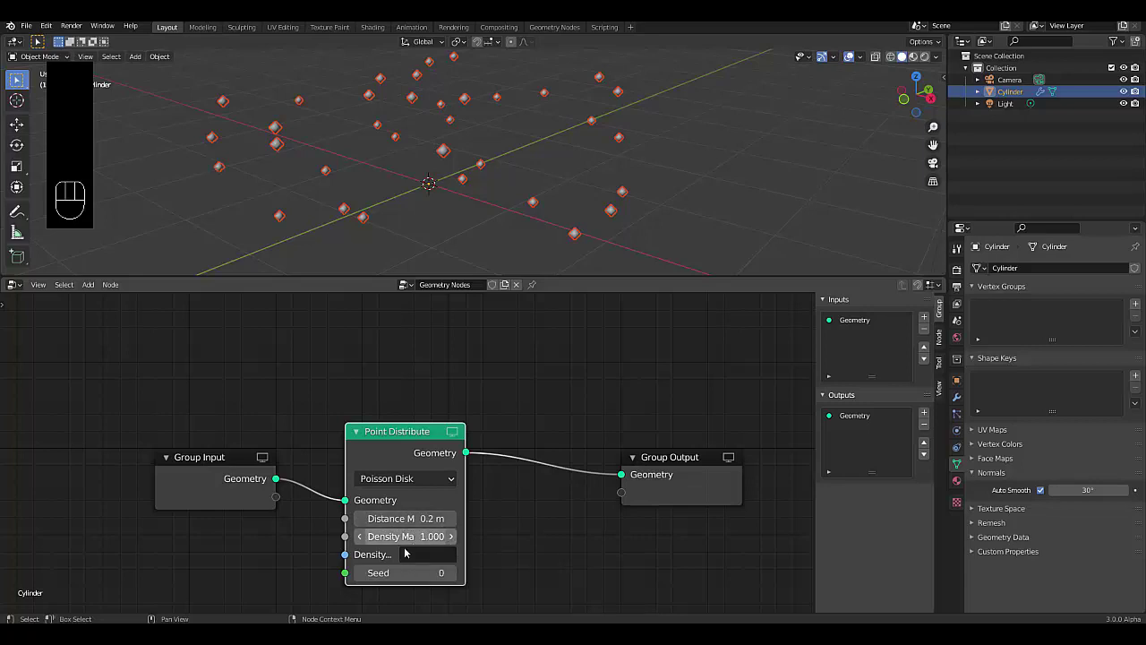
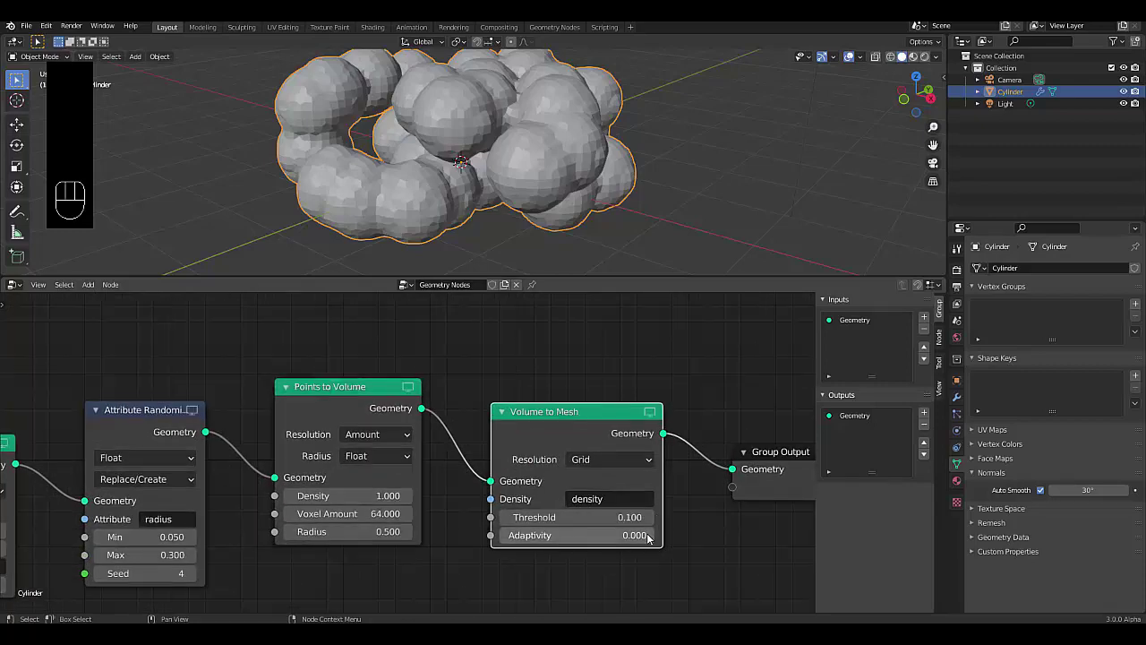
# - Turn the points into lumpy spheres via Points to Volume and Volume to Mesh with Voxel Amount resolution
pyautogui.moveTo(611, 469); pyautogui.dragTo(619, 503)
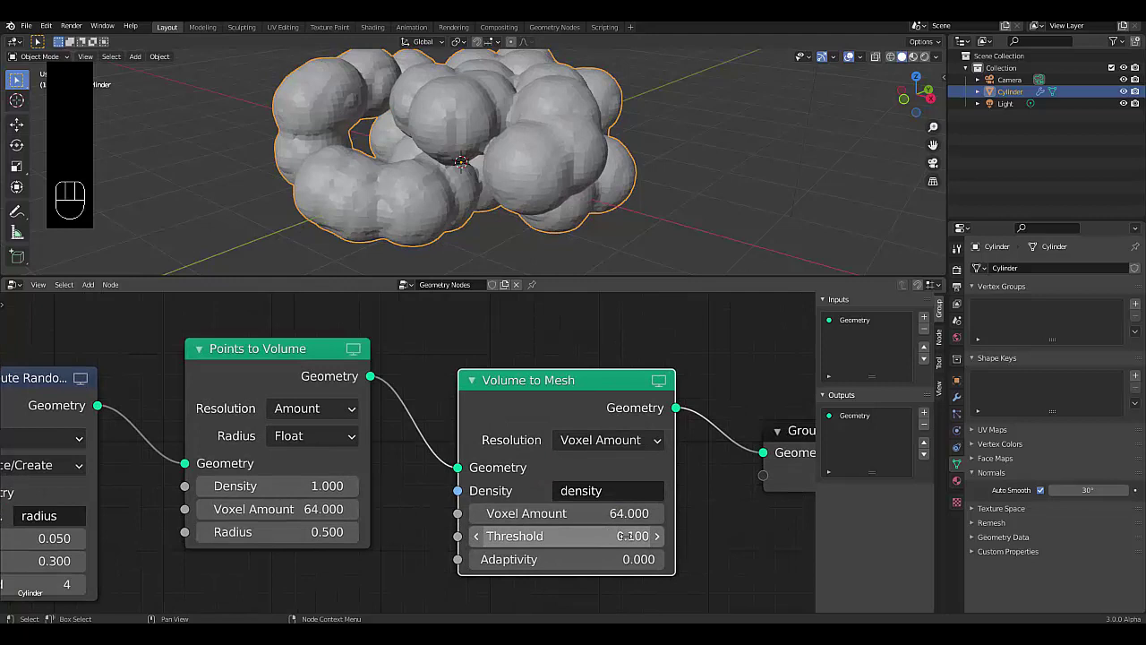
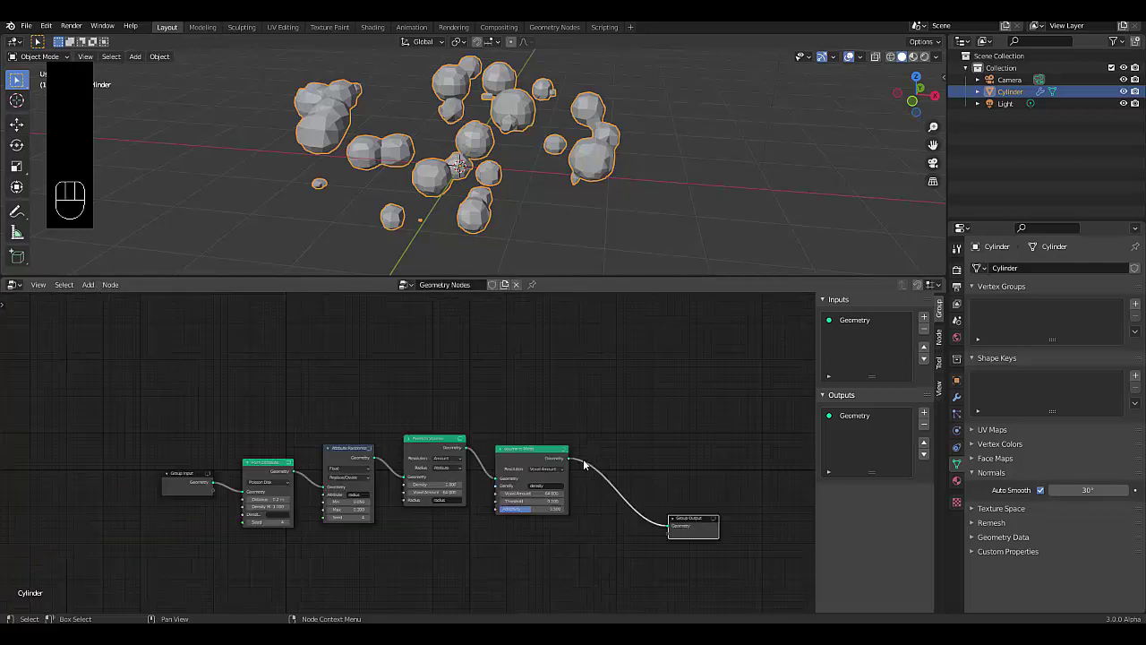
# - Rearrange the node chain, opening a wide gap before the Points to Volume node
pyautogui.moveTo(431, 485); pyautogui.dragTo(547, 495)
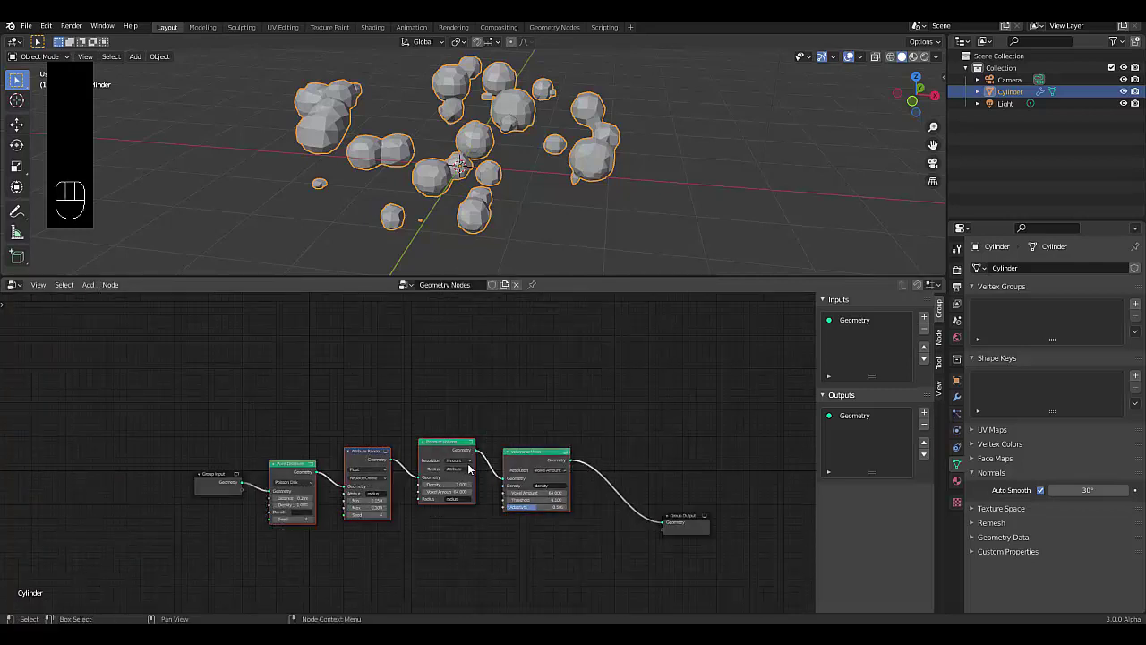
pyautogui.moveTo(453, 425); pyautogui.dragTo(462, 390)
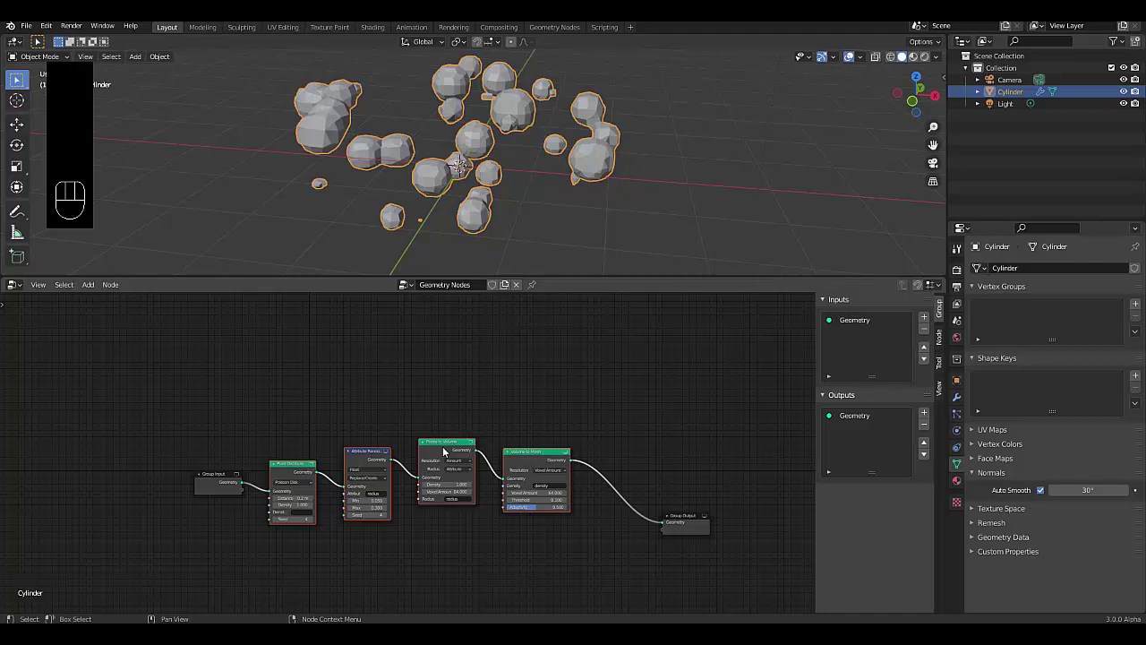
pyautogui.moveTo(440, 452); pyautogui.dragTo(457, 375)
pyautogui.moveTo(470, 472); pyautogui.dragTo(427, 388)
pyautogui.moveTo(582, 491); pyautogui.dragTo(538, 435)
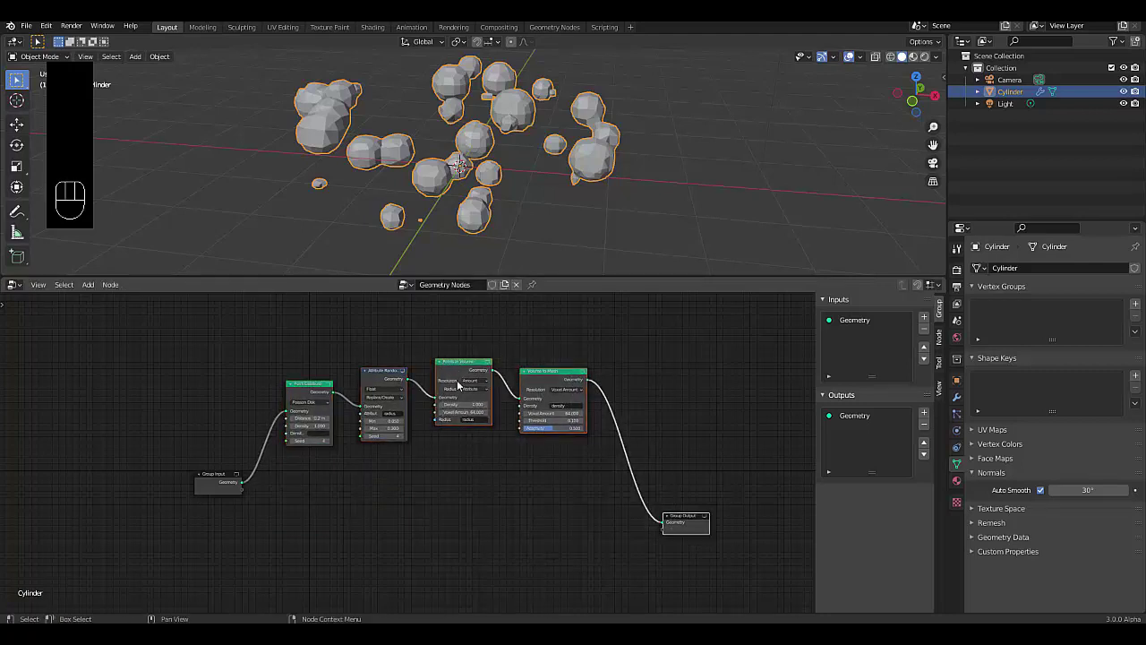
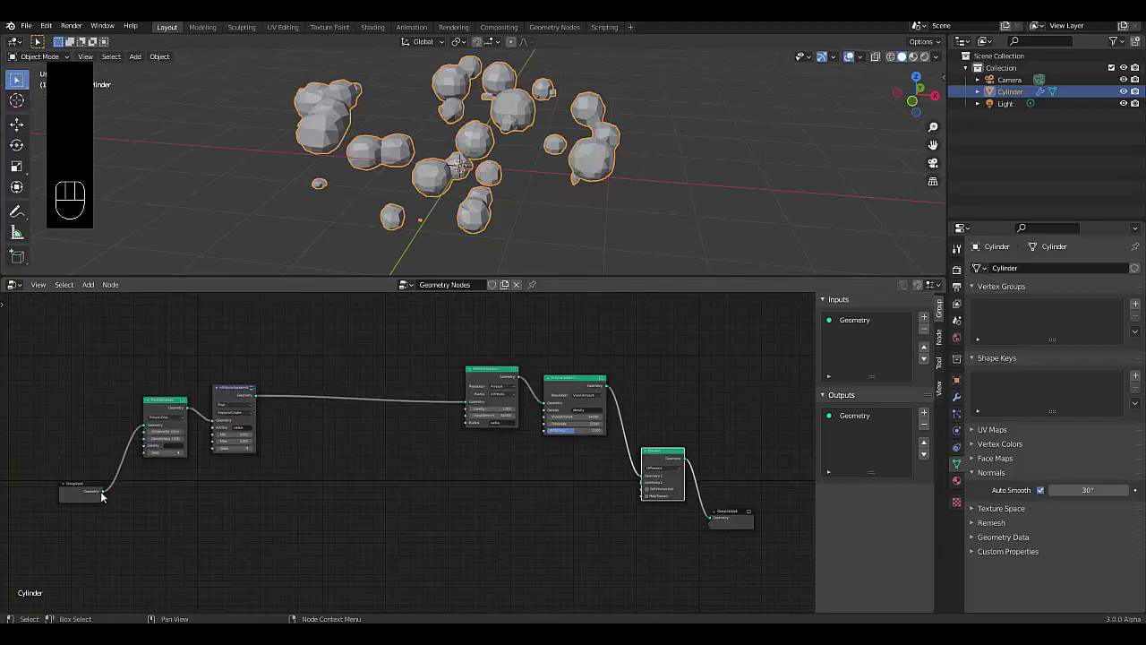
# - Boolean-subtract the blob meshes from the cylinder and inspect the holey wheel
pyautogui.moveTo(117, 497); pyautogui.dragTo(665, 466)
pyautogui.moveTo(538, 138); pyautogui.dragTo(522, 143)
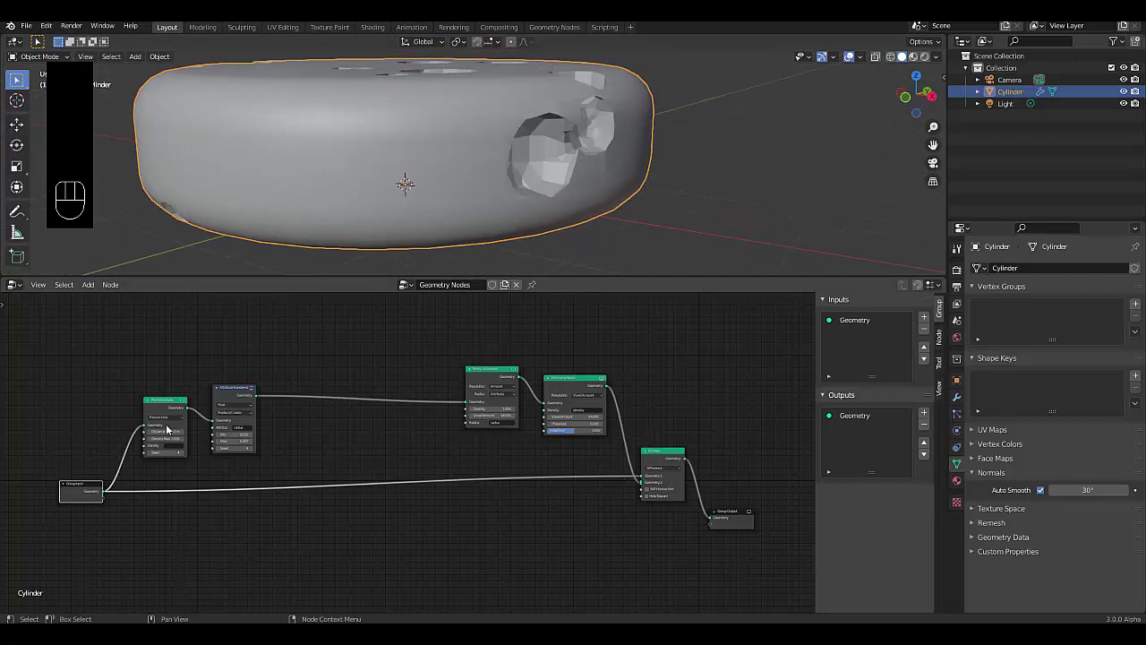
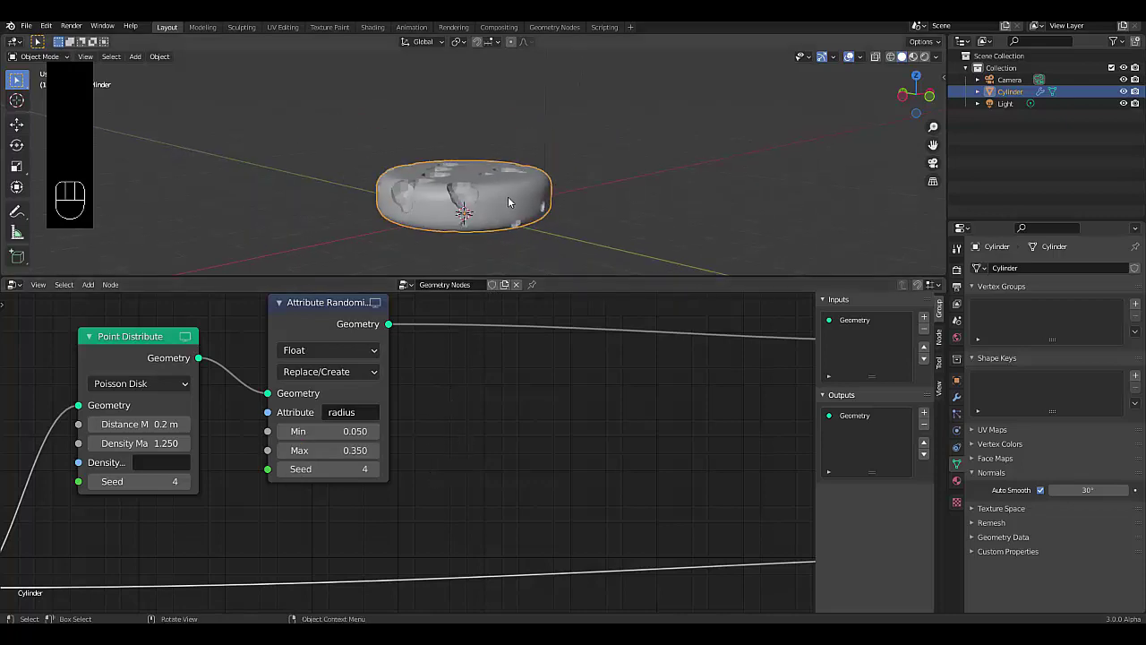
pyautogui.moveTo(485, 201); pyautogui.dragTo(380, 363)
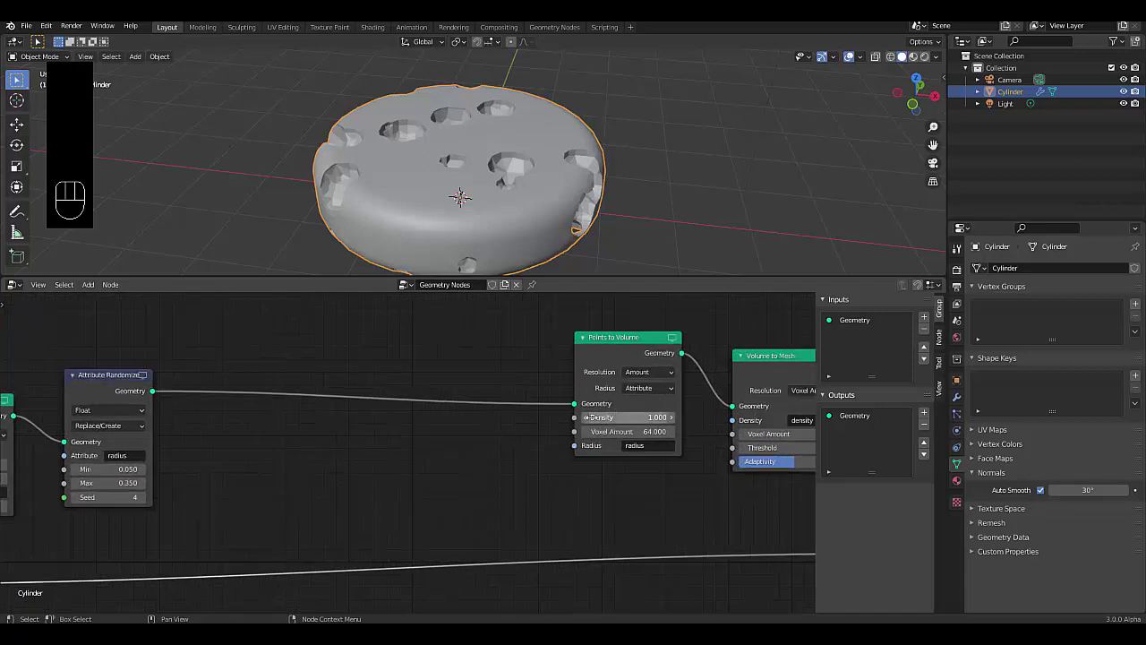
pyautogui.moveTo(453, 190); pyautogui.dragTo(510, 172)
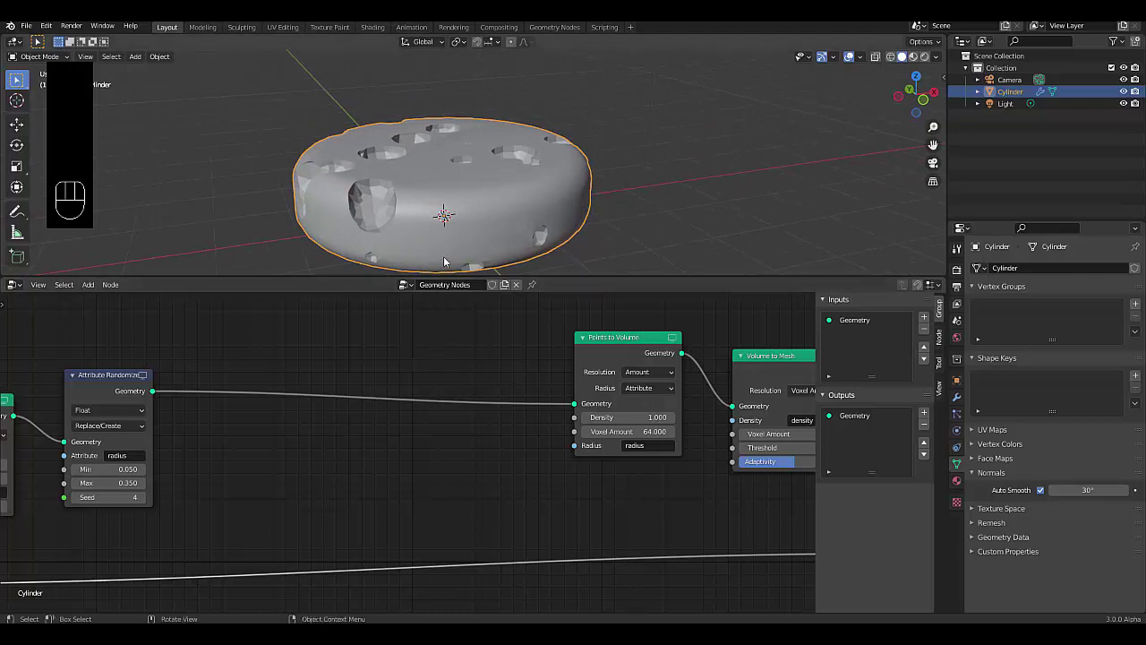
pyautogui.moveTo(420, 205); pyautogui.dragTo(483, 212)
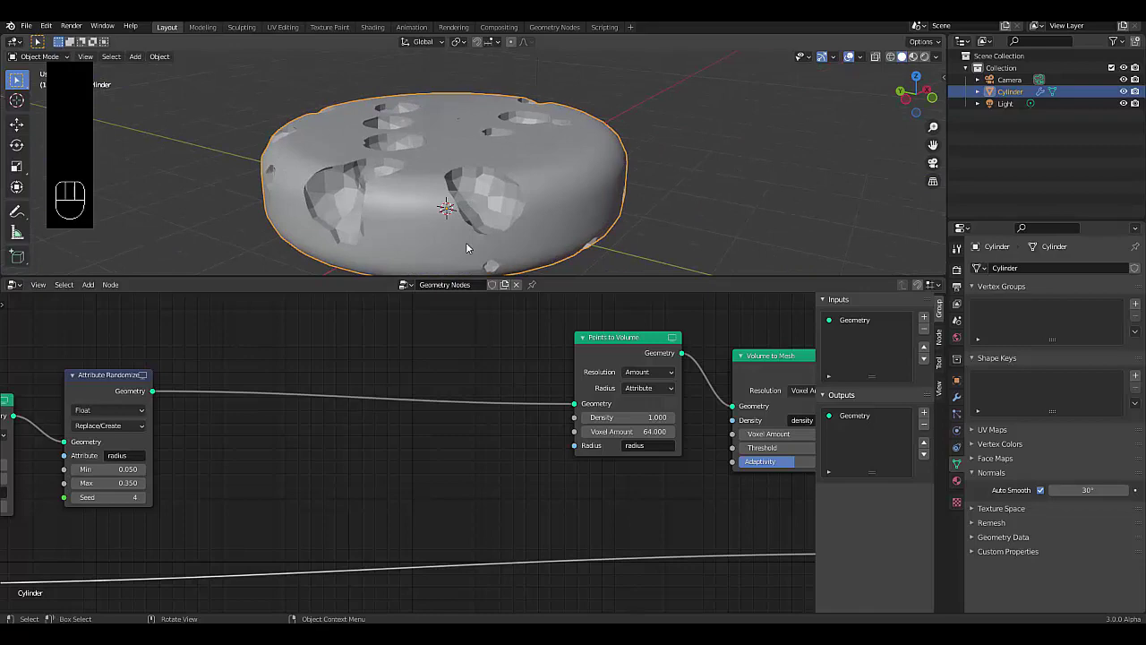
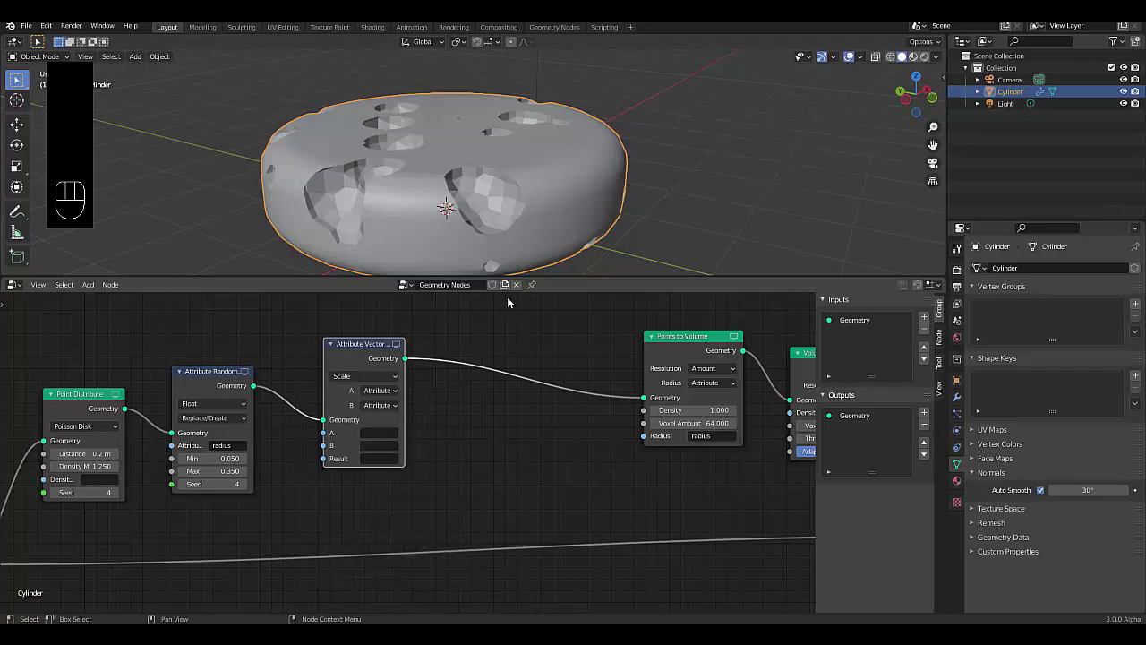
# - Insert an Attribute Vector Math node scaling 'normal' by a float before Points to Volume
pyautogui.moveTo(384, 404); pyautogui.dragTo(444, 523)
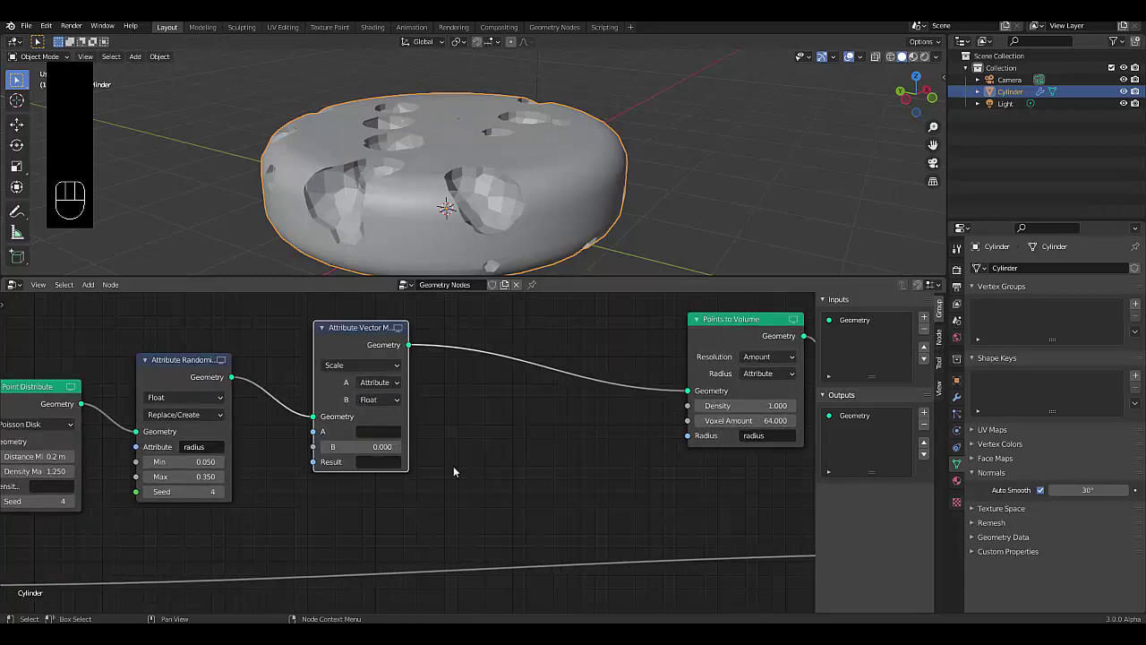
pyautogui.moveTo(391, 433); pyautogui.dragTo(272, 572)
pyautogui.moveTo(368, 468); pyautogui.dragTo(340, 489)
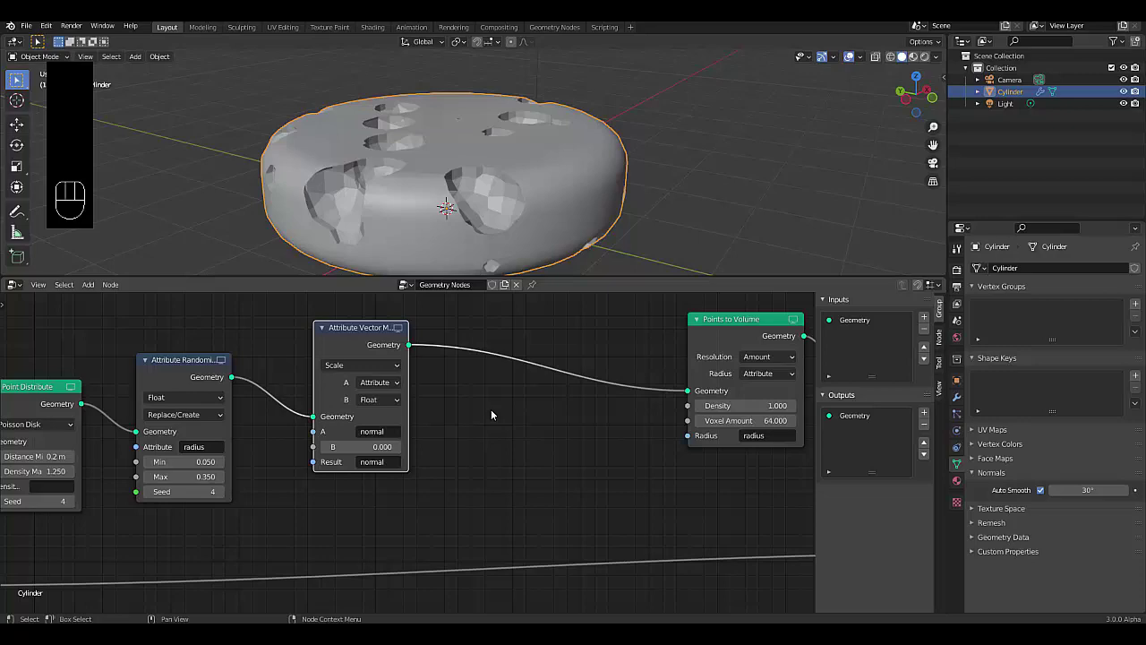
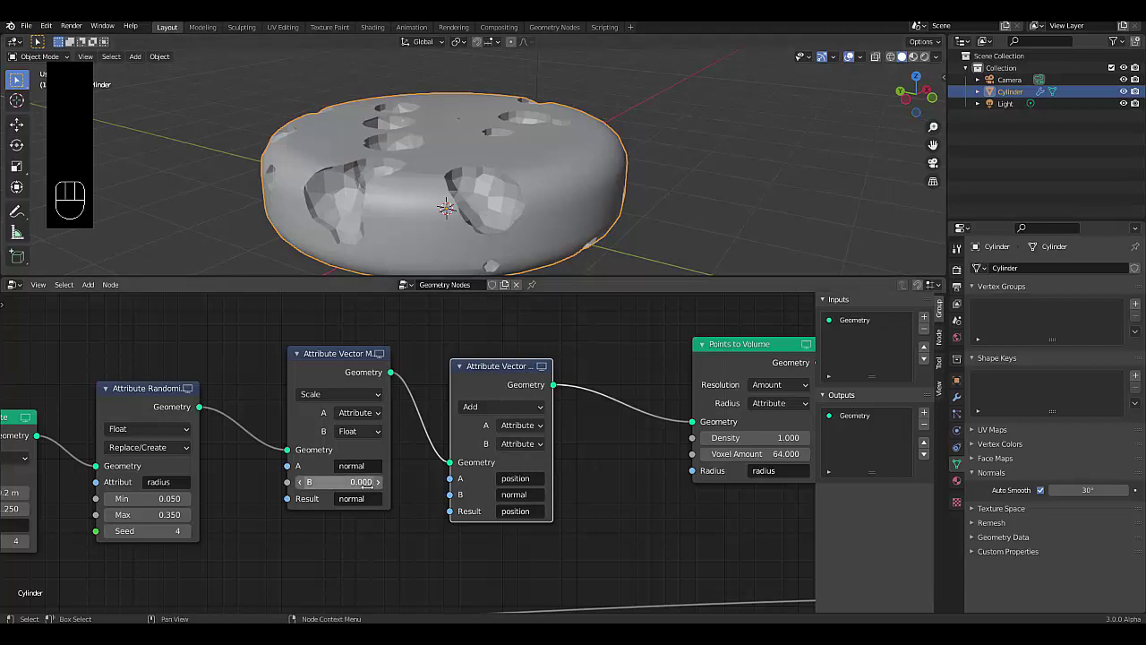
# - Add scaled normals to position, set the offset to 0.100 and view the shifted holes
pyautogui.moveTo(382, 487); pyautogui.dragTo(468, 580)
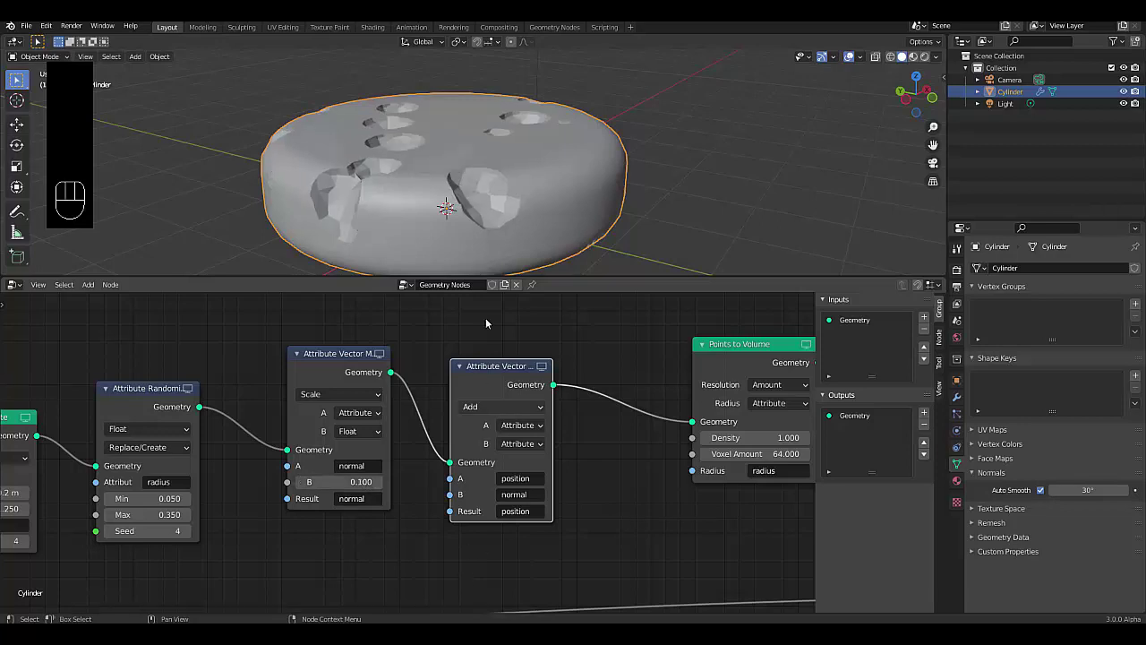
pyautogui.moveTo(389, 214); pyautogui.dragTo(379, 274)
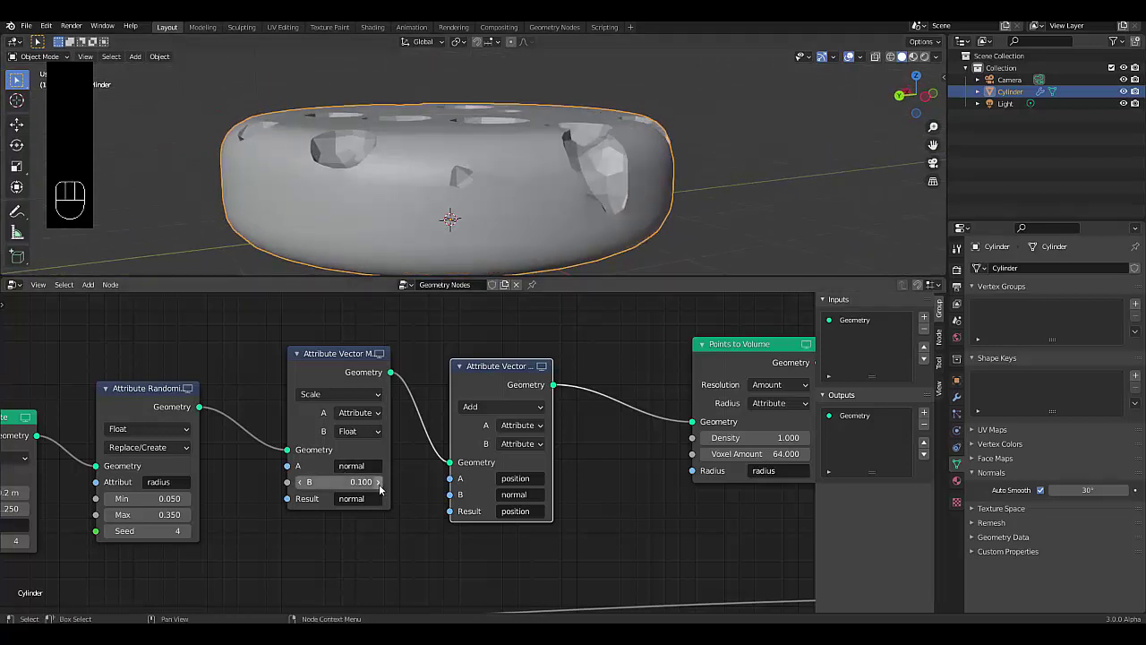
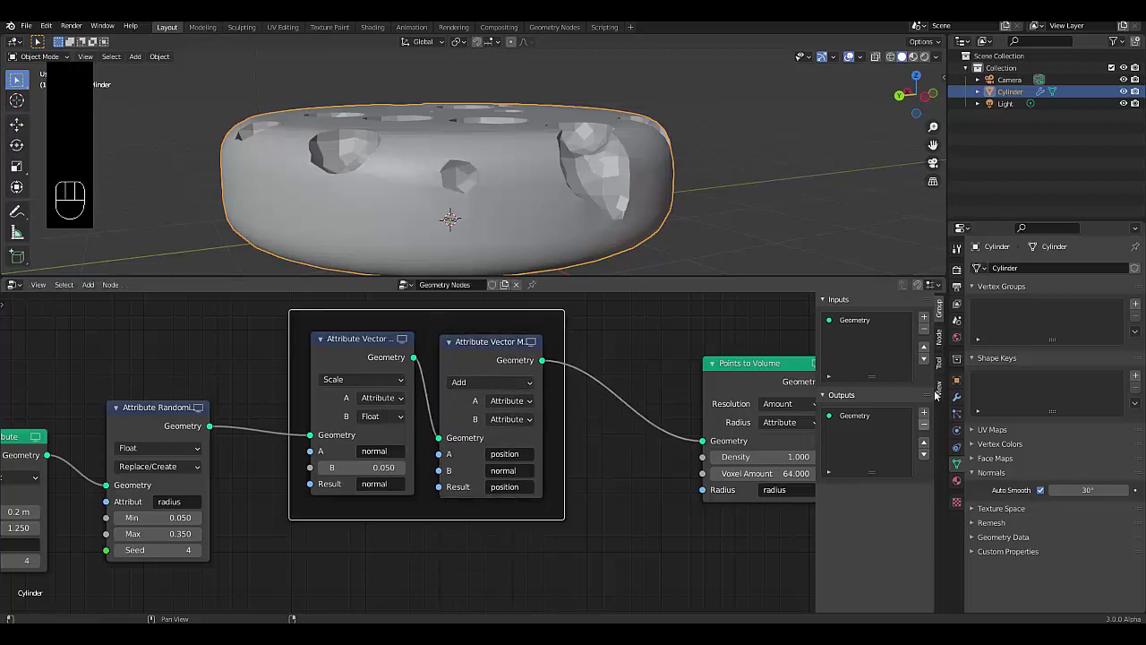
# - Colour the frame purple and label it 'offset the sphere along the normals'
pyautogui.click(941, 350)
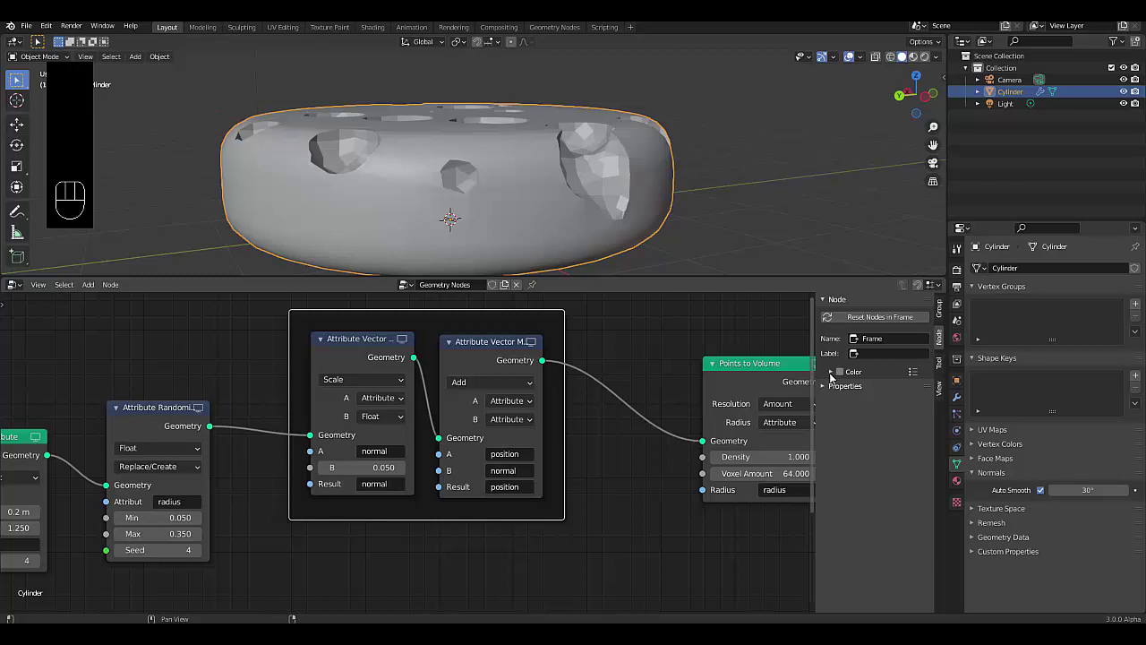
pyautogui.click(834, 378)
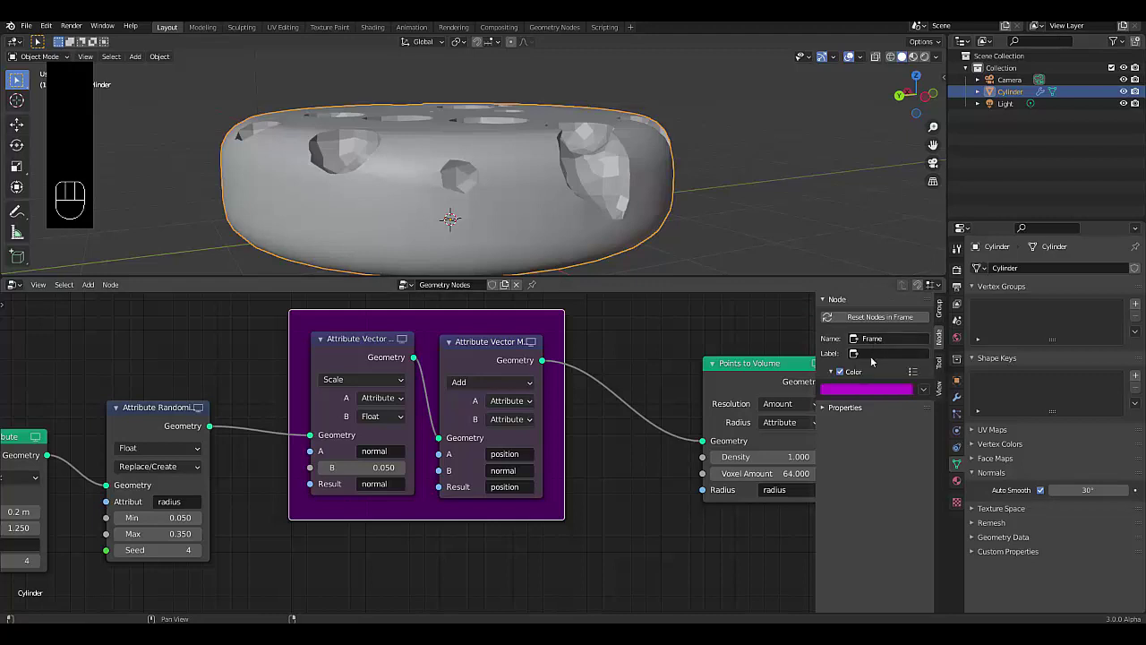
pyautogui.moveTo(876, 355); pyautogui.dragTo(598, 585)
pyautogui.press('f')
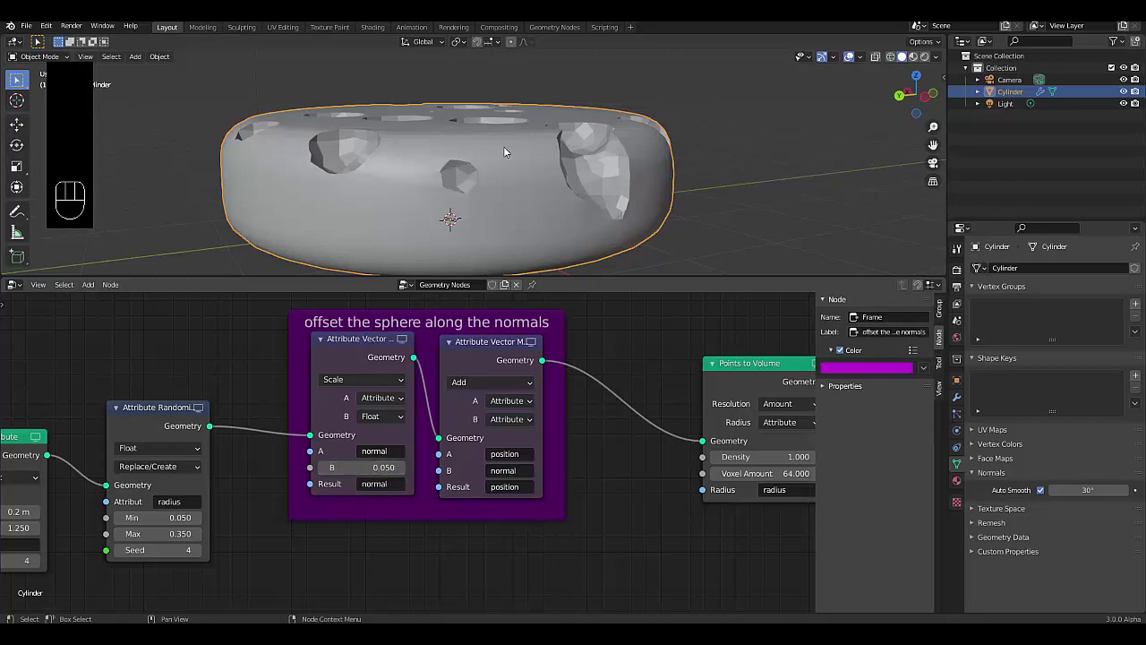
# - Orbit the view to check the wheel from the top and side
pyautogui.moveTo(512, 186); pyautogui.dragTo(453, 216)
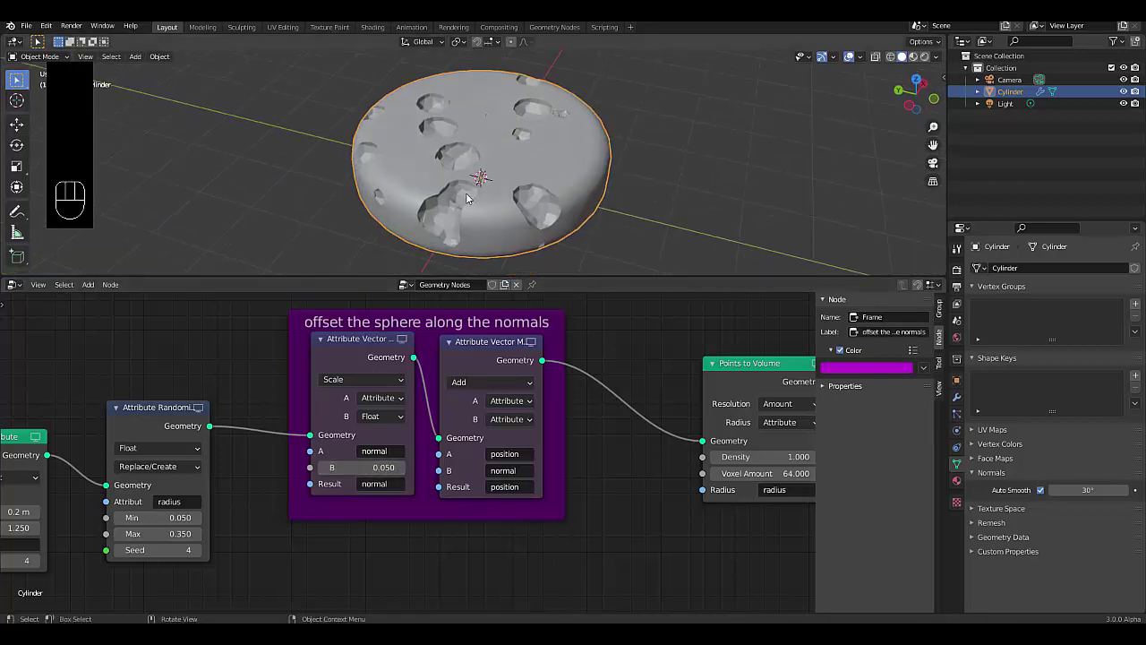
pyautogui.moveTo(496, 192); pyautogui.dragTo(460, 297)
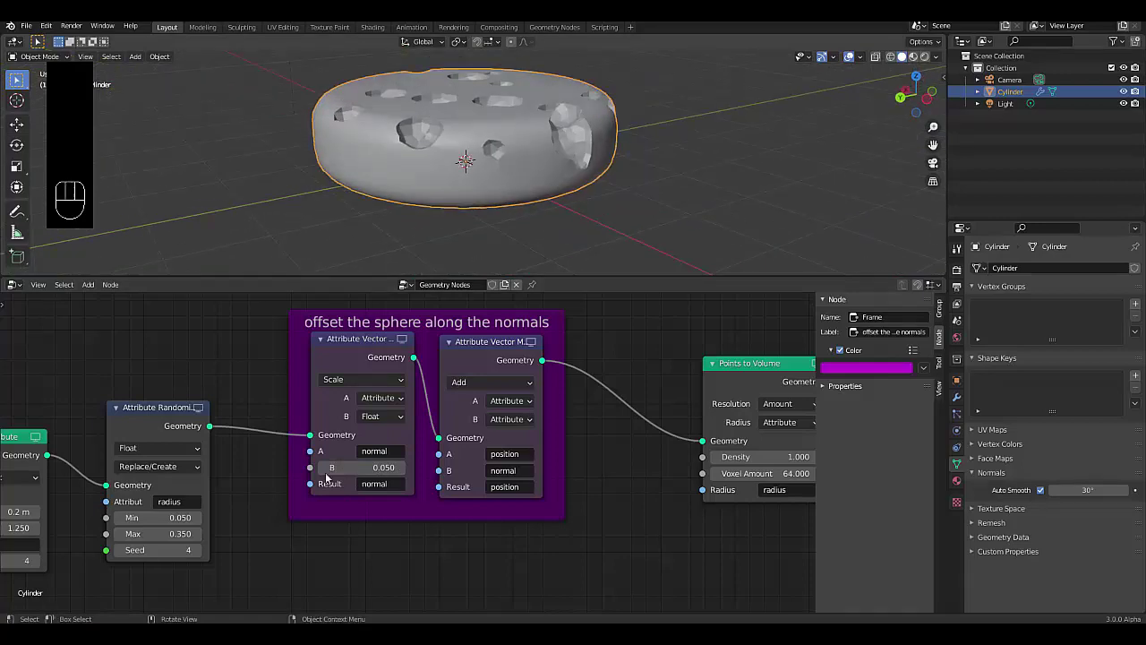
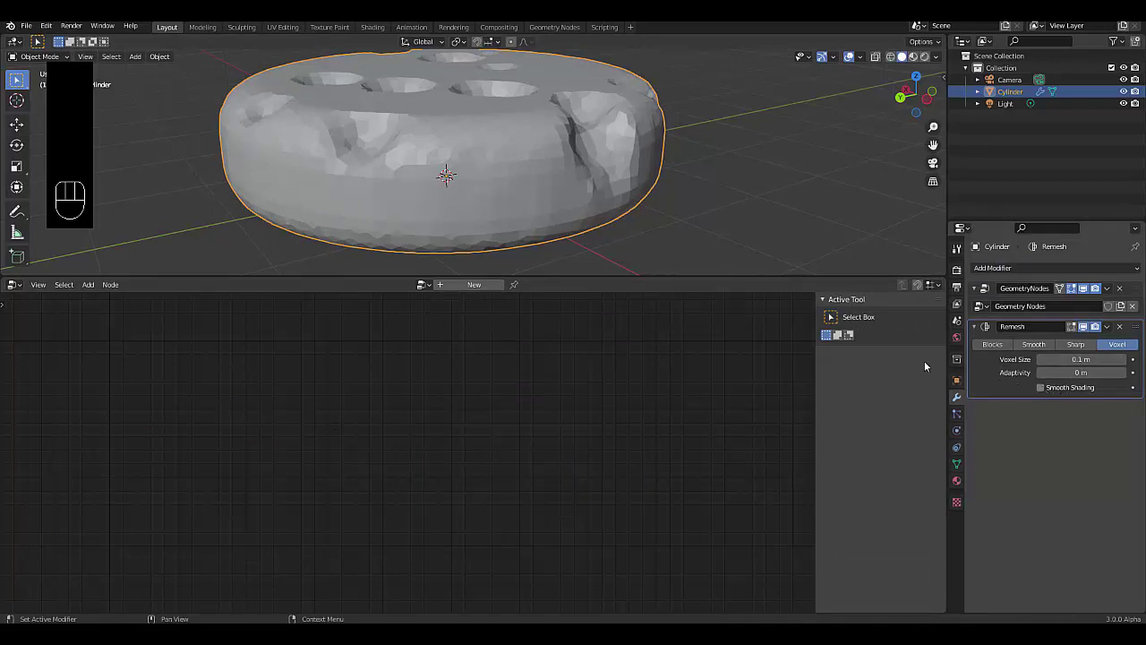
# - Enable smooth shading on the voxel Remesh modifier
pyautogui.click(506, 222)
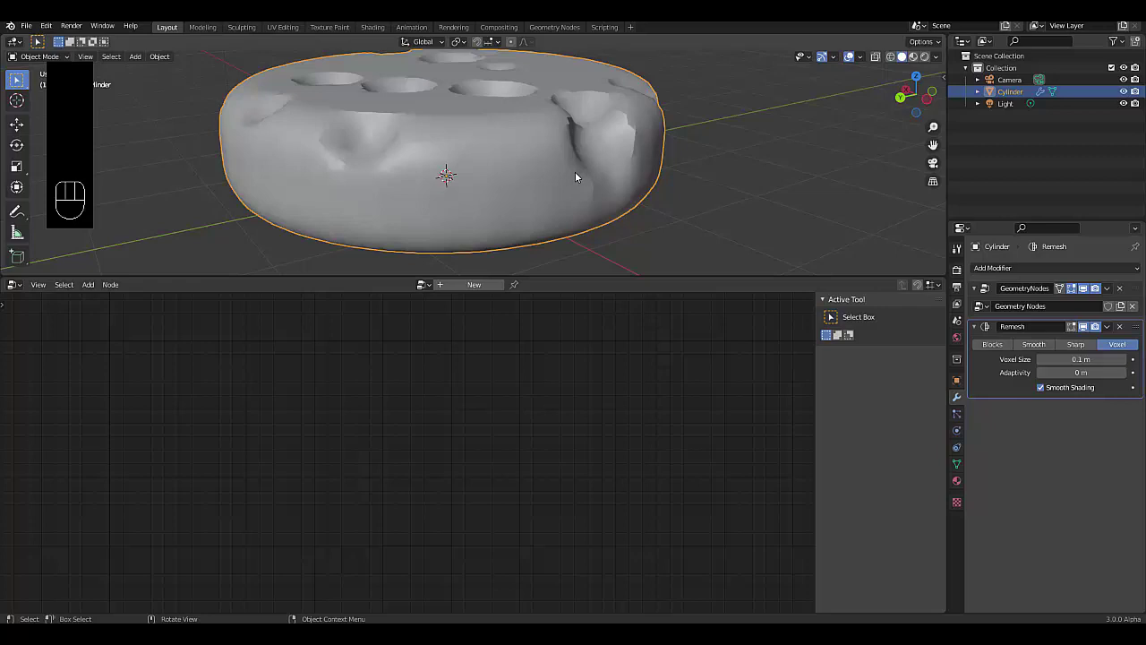
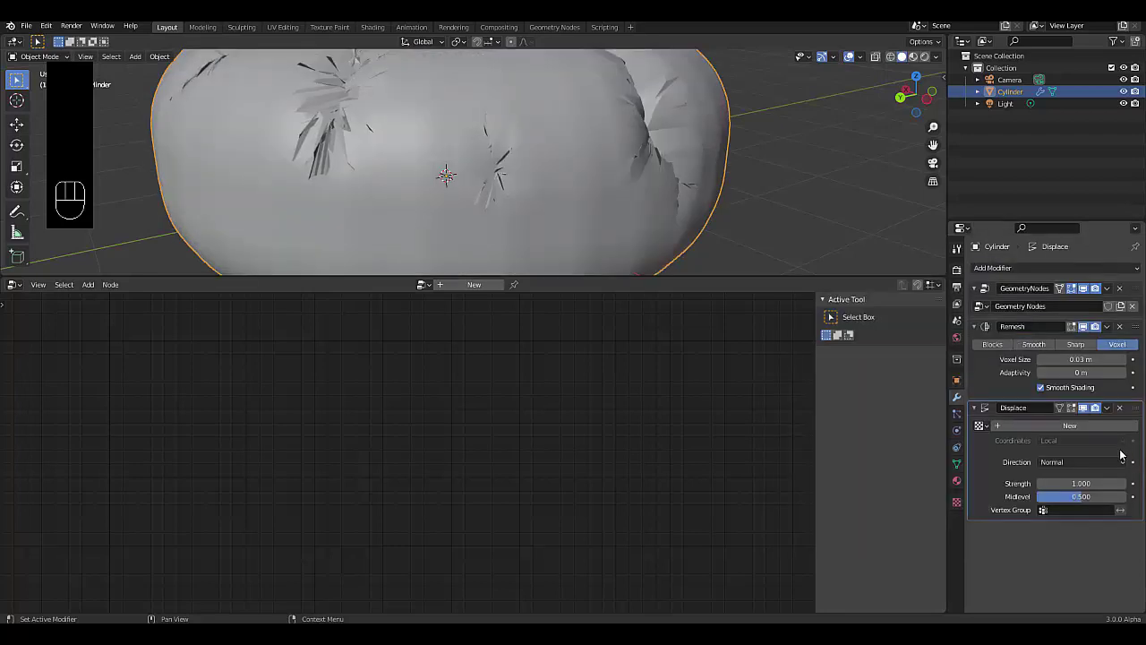
# - Create a new Clouds texture for the Displace modifier and return to the modifier stack
pyautogui.click(1084, 429)
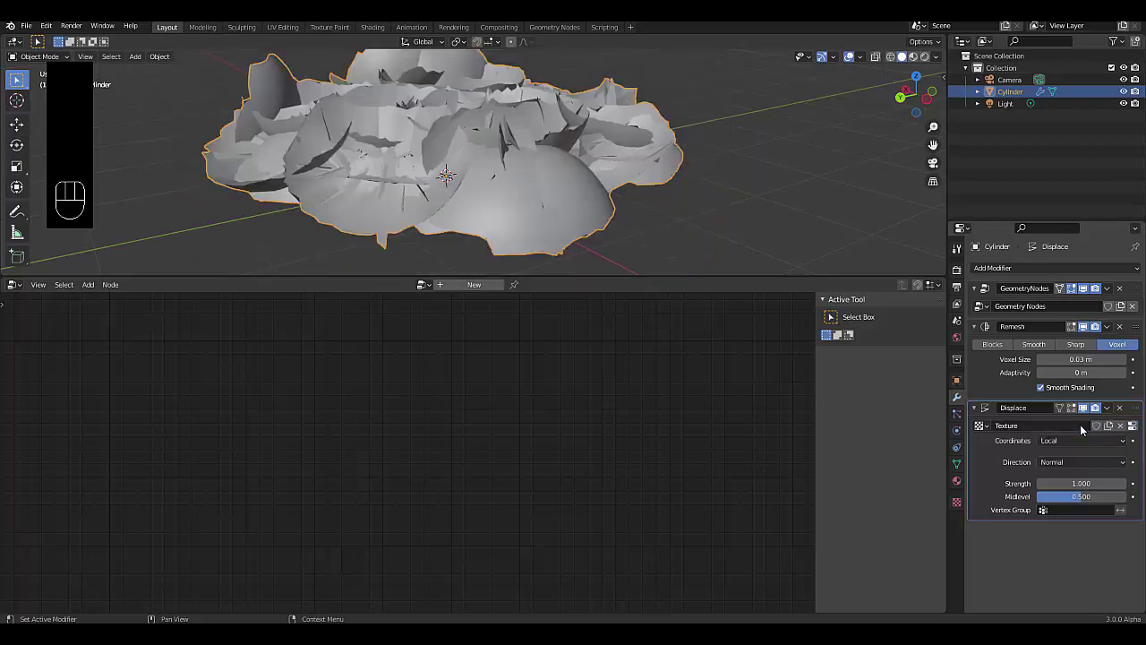
pyautogui.moveTo(956, 504); pyautogui.dragTo(1052, 323)
pyautogui.moveTo(1042, 313); pyautogui.dragTo(661, 490)
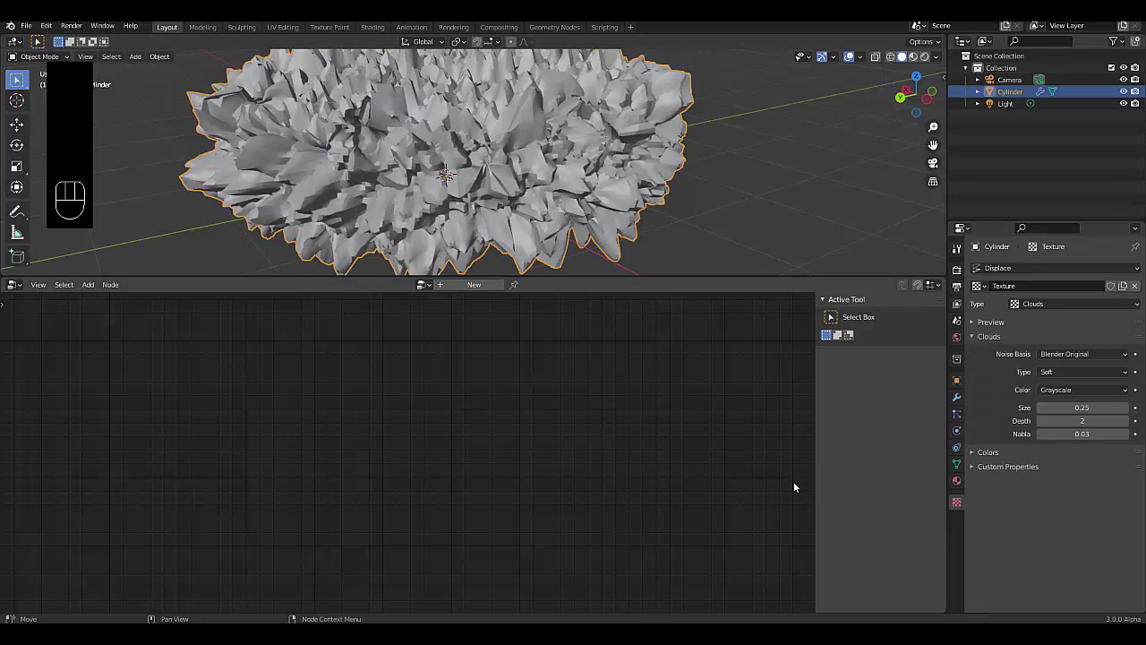
pyautogui.click(956, 402)
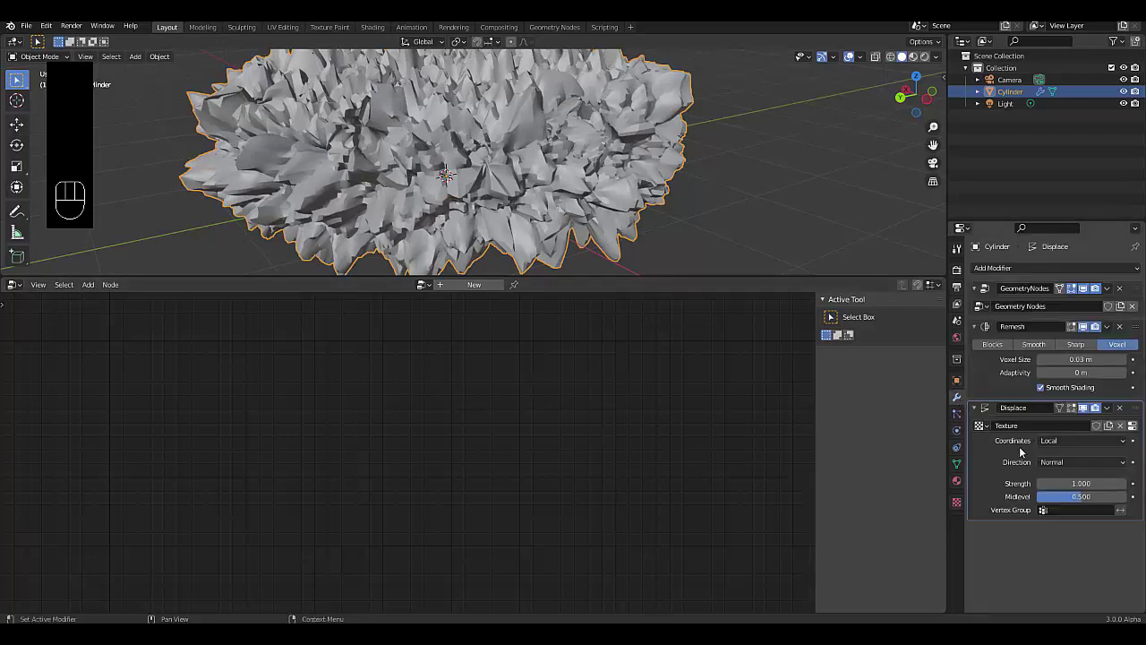
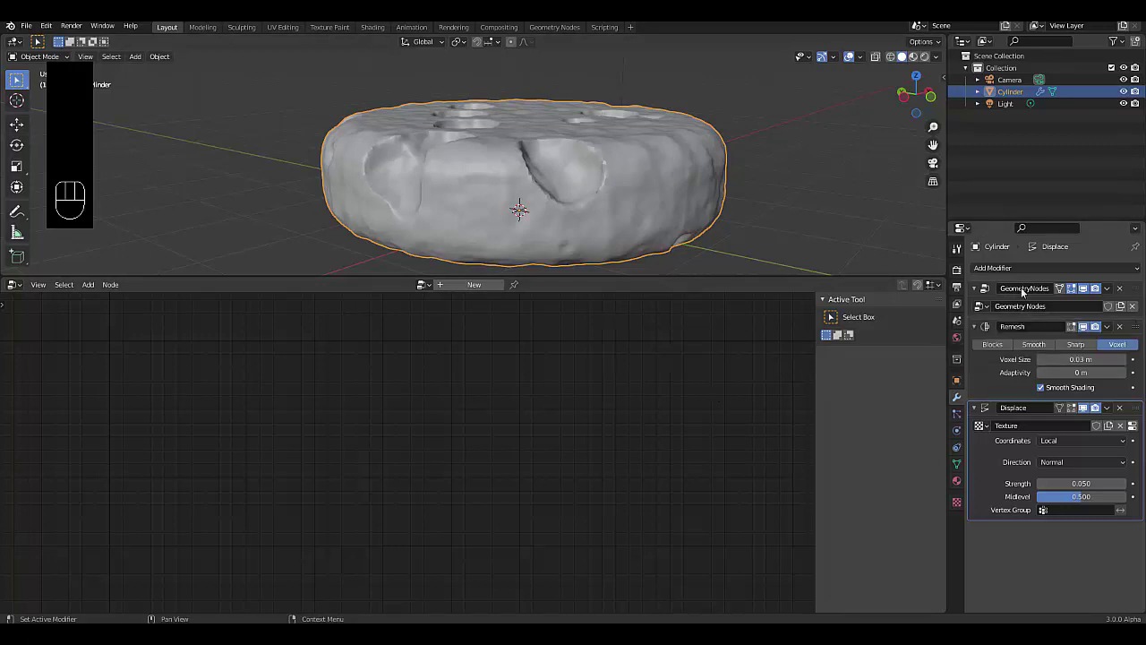
# - Set Corrective Smooth factor to 1.000 with Only Smooth enabled
pyautogui.moveTo(1000, 269); pyautogui.dragTo(554, 206)
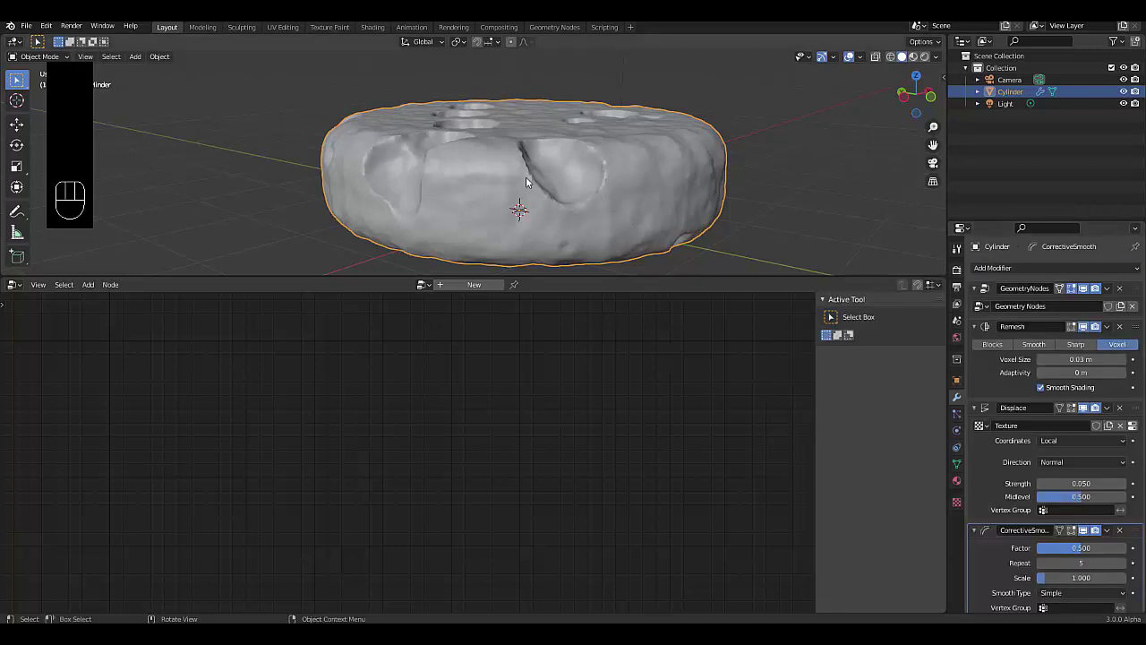
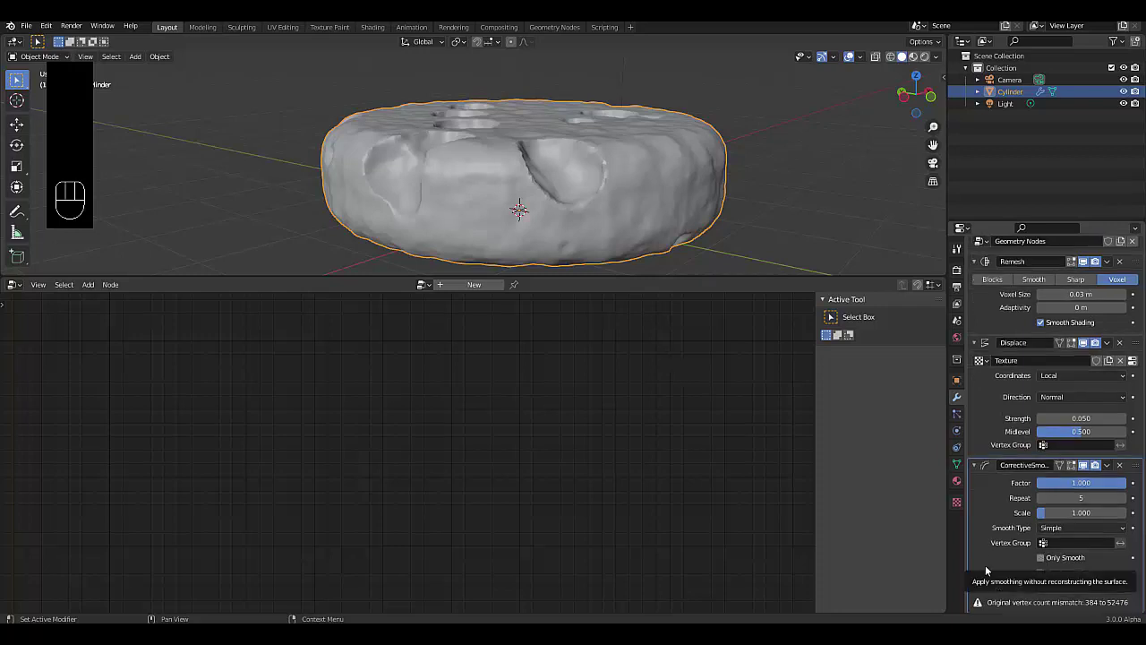
pyautogui.click(990, 570)
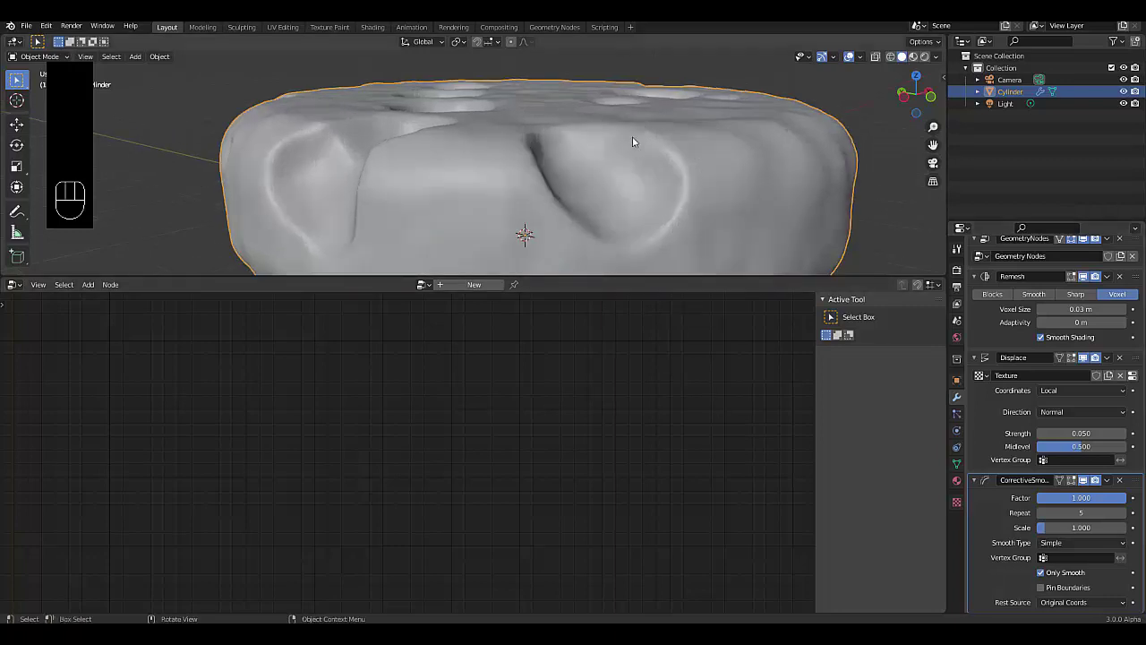
pyautogui.middleClick(513, 195)
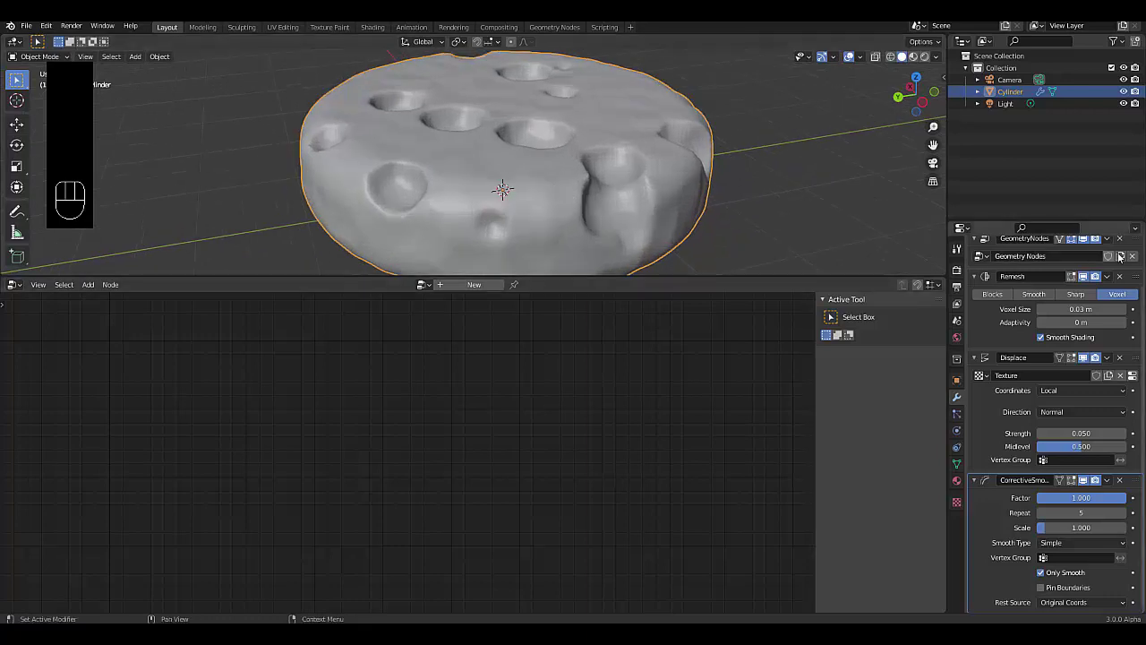
# - Collapse the Displace, Corrective Smooth and Remesh modifier panels
pyautogui.click(977, 486)
pyautogui.click(980, 412)
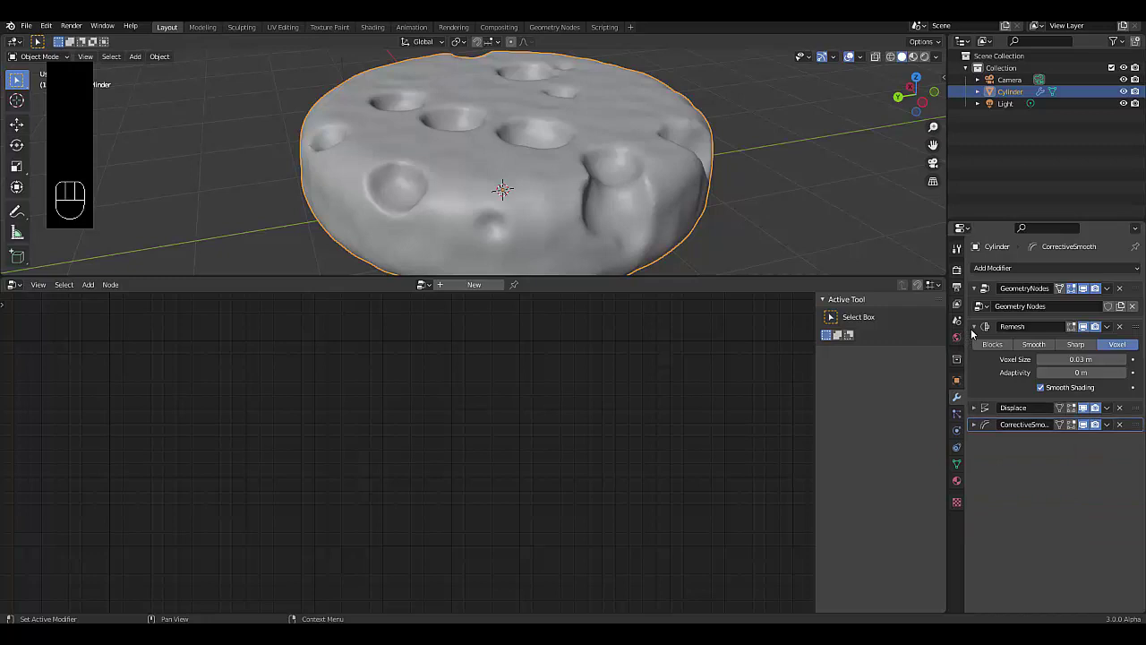
pyautogui.click(973, 334)
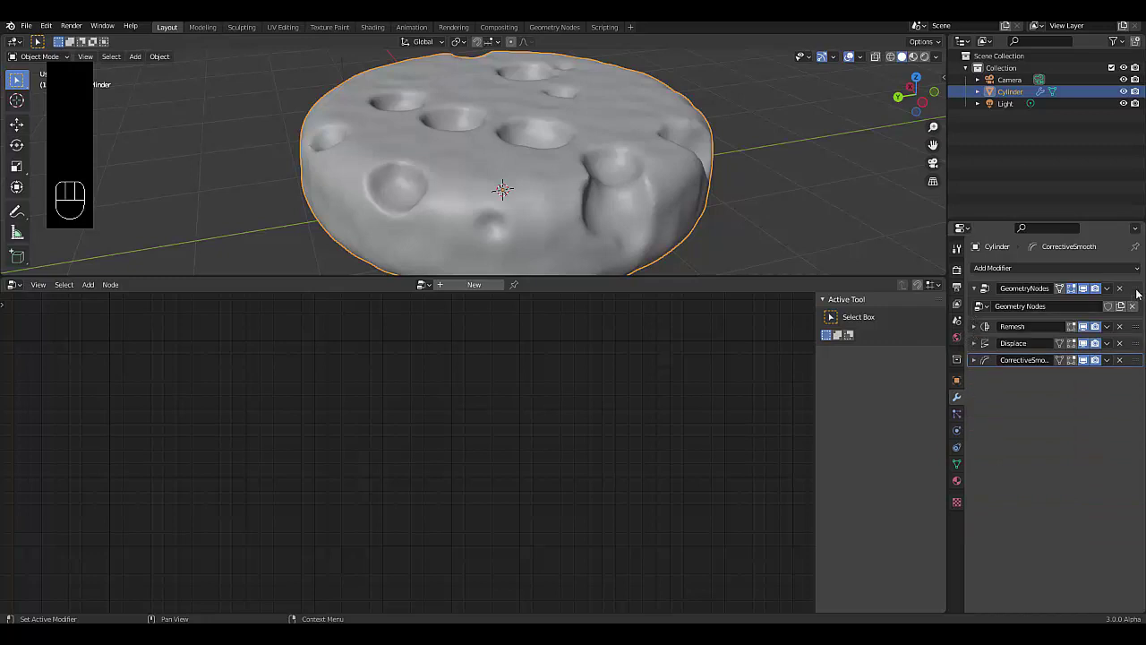
# - Bring the Geometry Nodes tree back into the node editor
pyautogui.click(1141, 293)
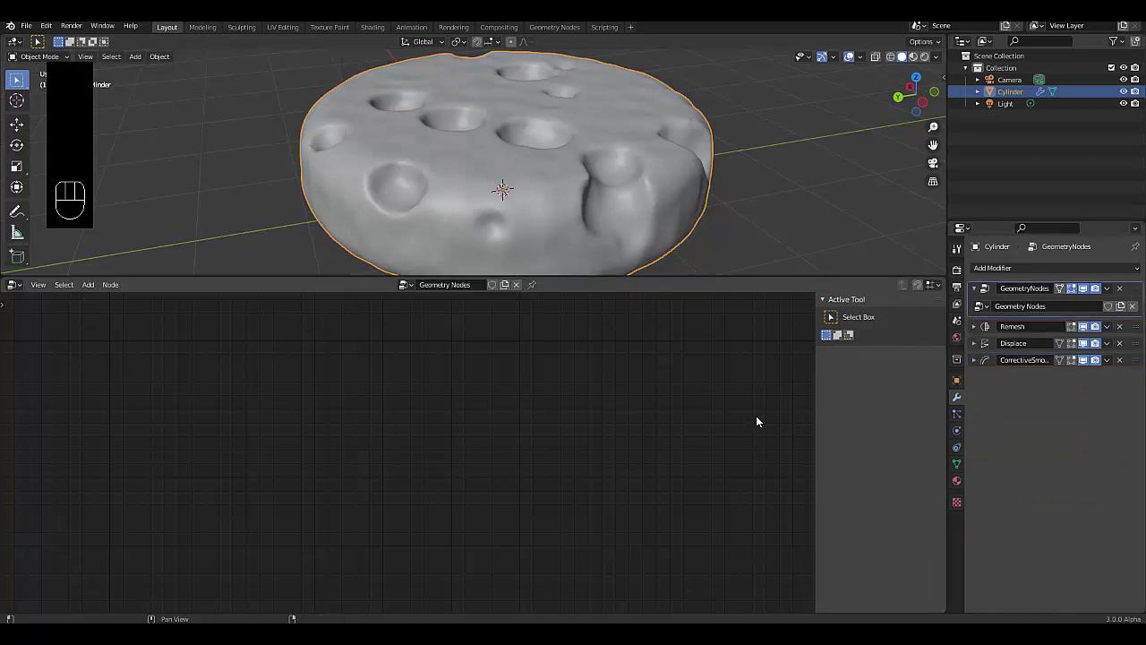
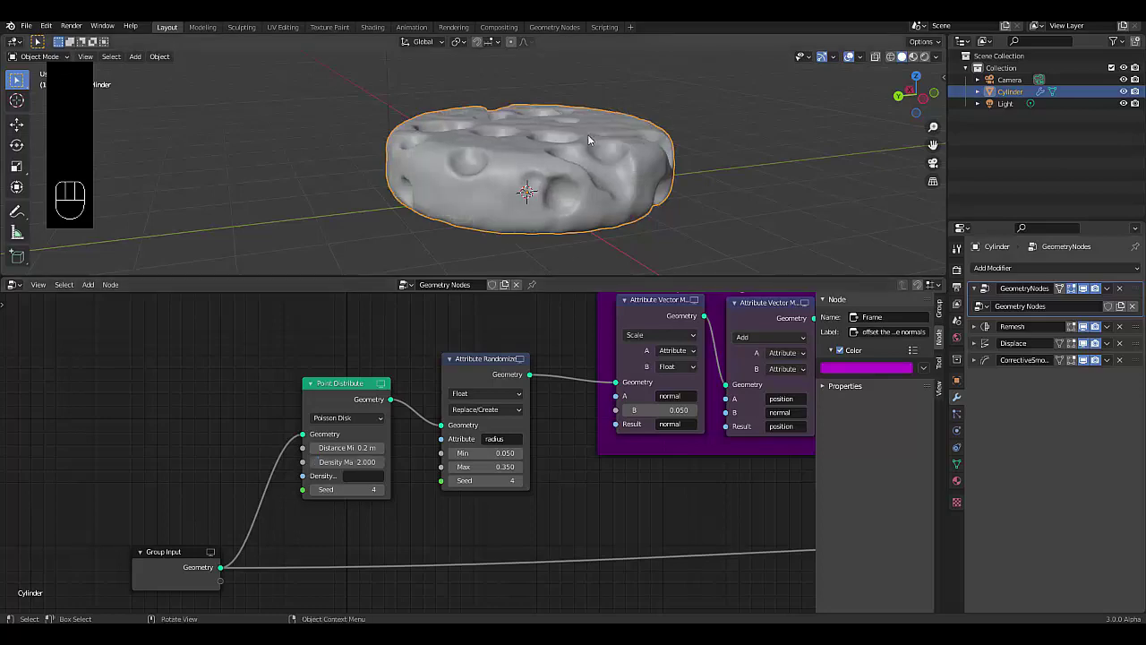
# - Change the hole seed to 5 and view the new pattern from above
pyautogui.moveTo(546, 143); pyautogui.dragTo(598, 198)
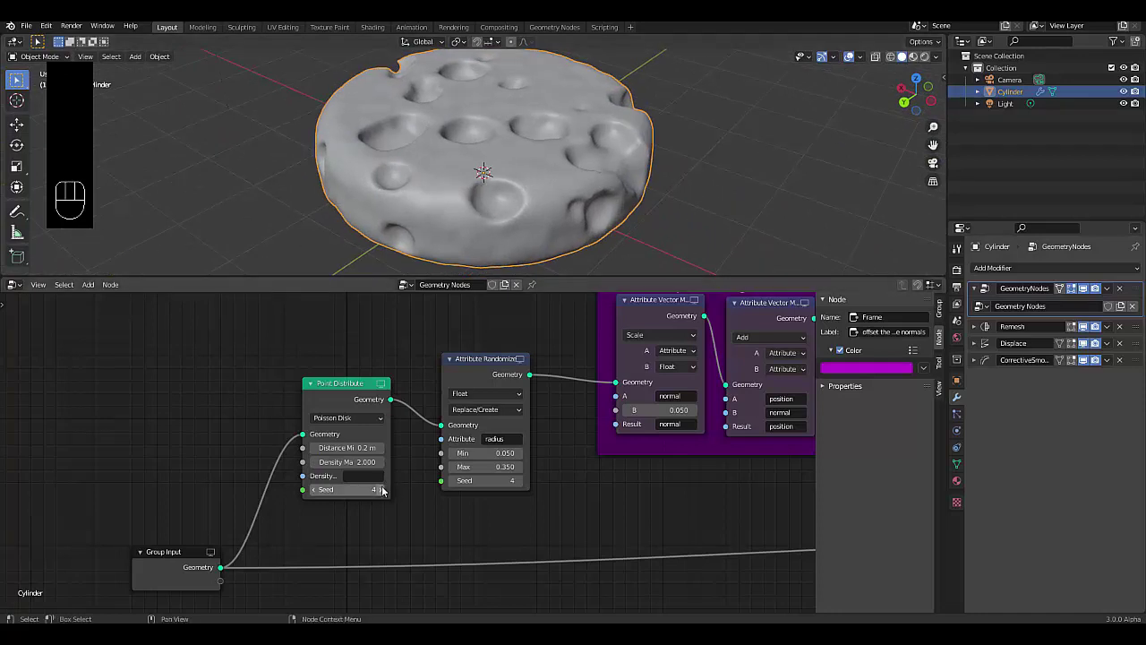
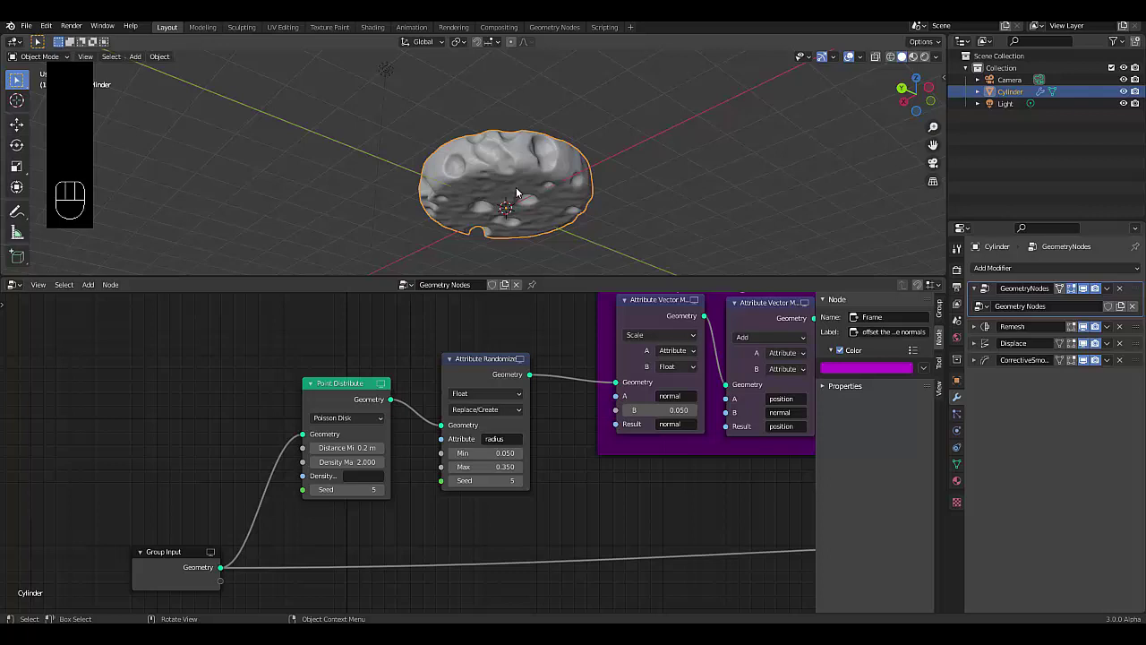
pyautogui.middleClick(528, 158)
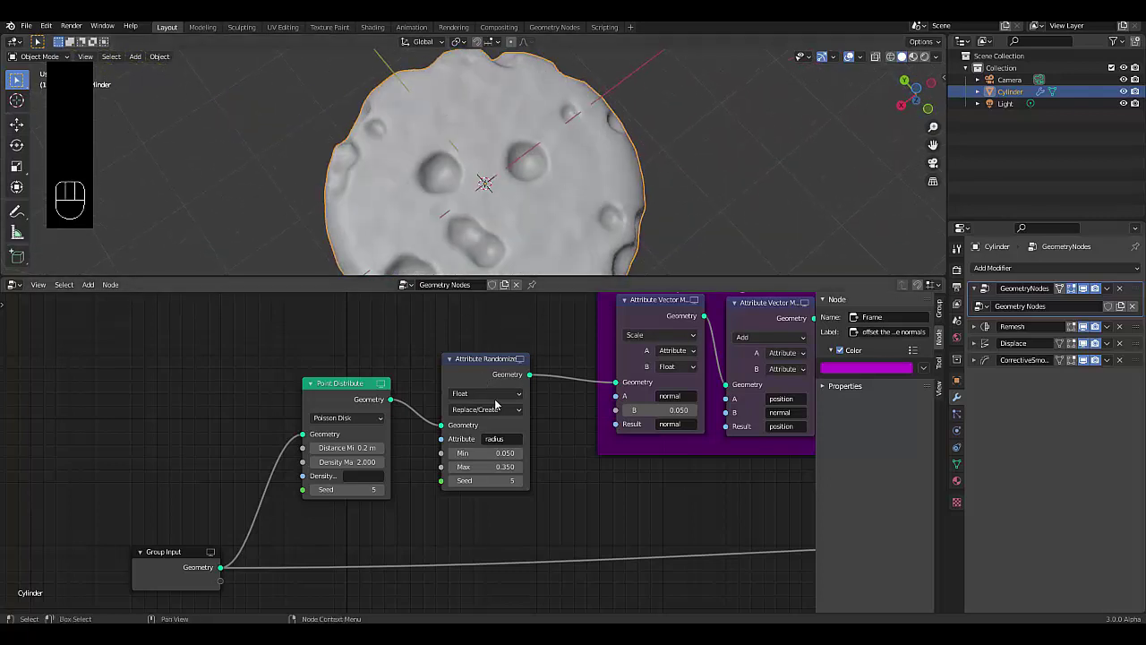
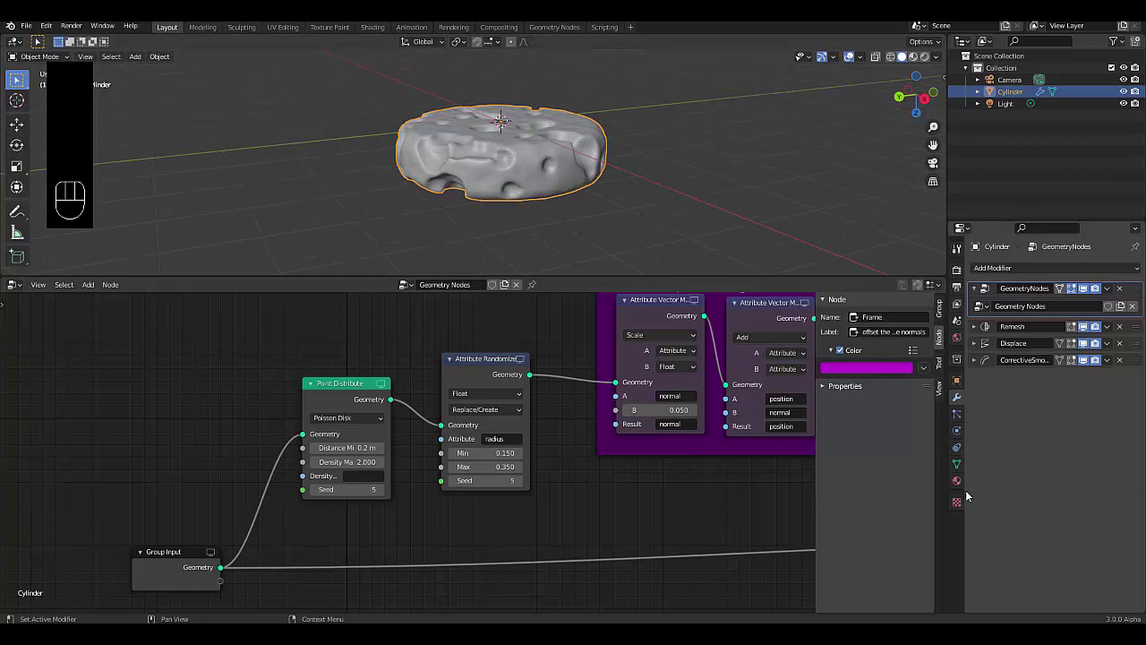
# - Give the cheese a new pale yellow material with yellow subsurface colour, shown in Material Preview
pyautogui.click(961, 485)
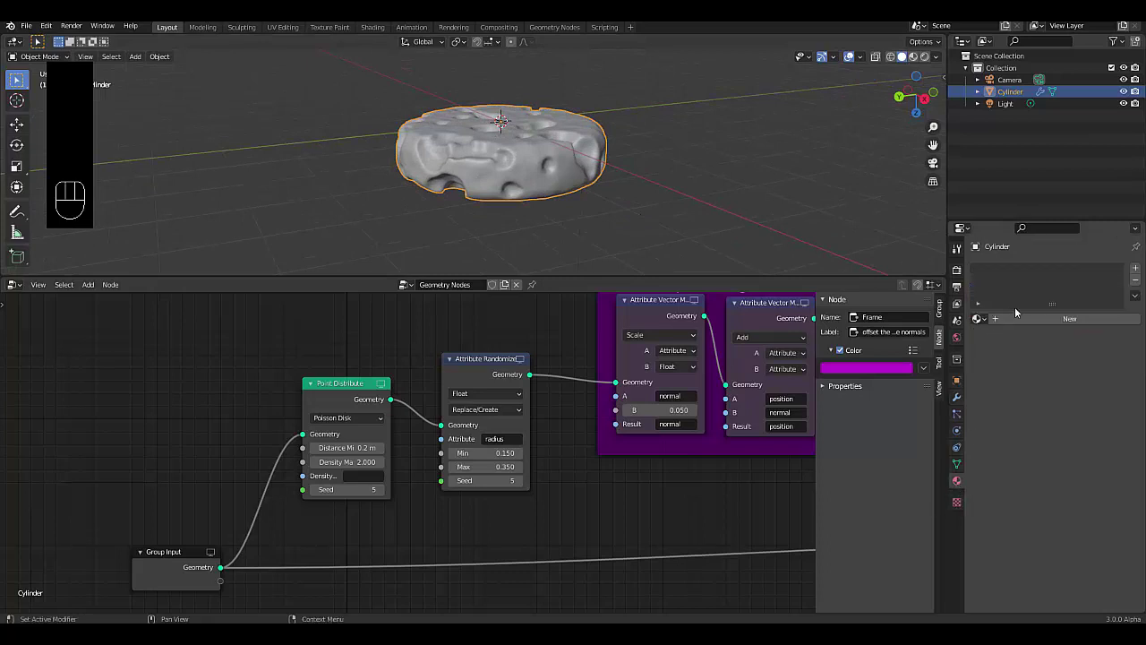
pyautogui.moveTo(1030, 323); pyautogui.dragTo(709, 611)
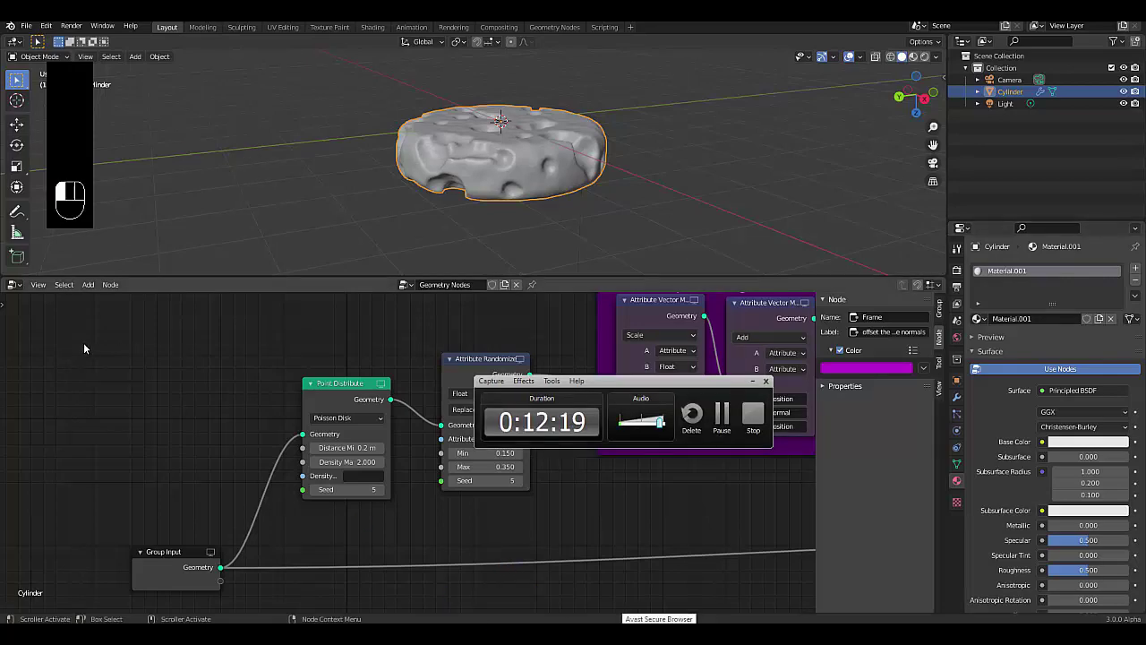
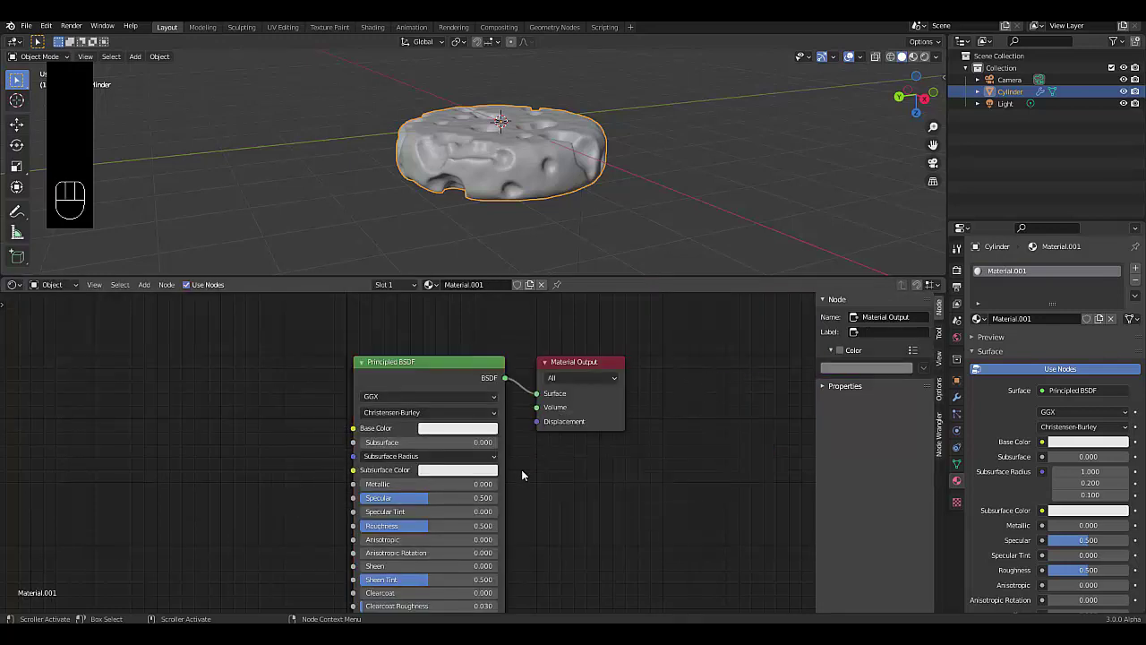
pyautogui.click(452, 479)
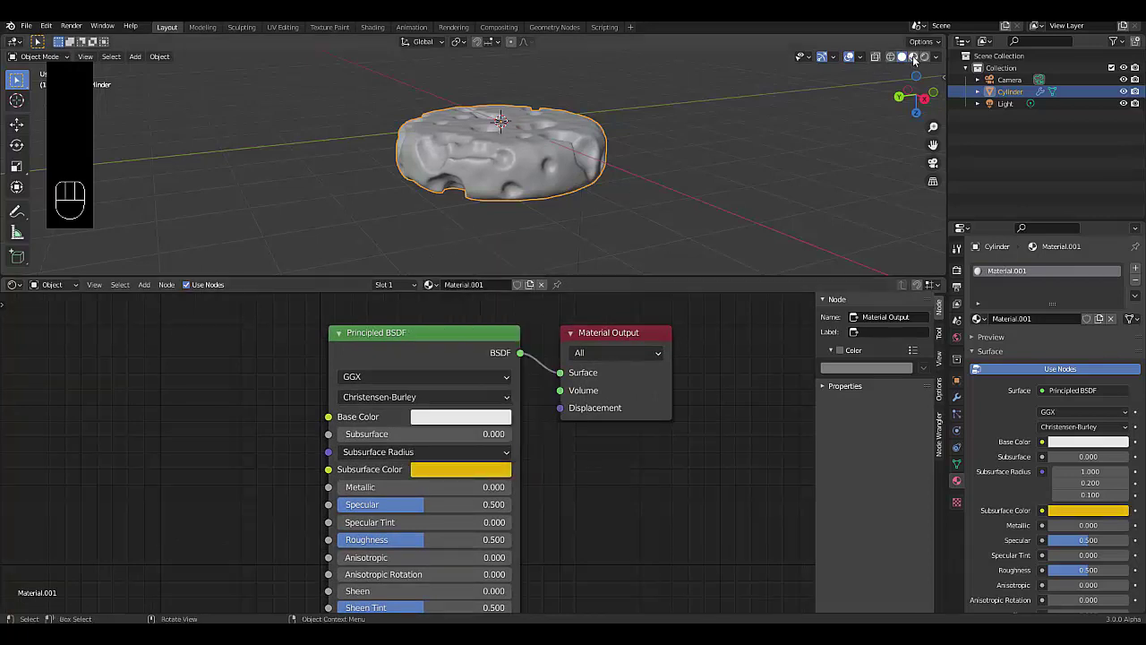
pyautogui.click(913, 62)
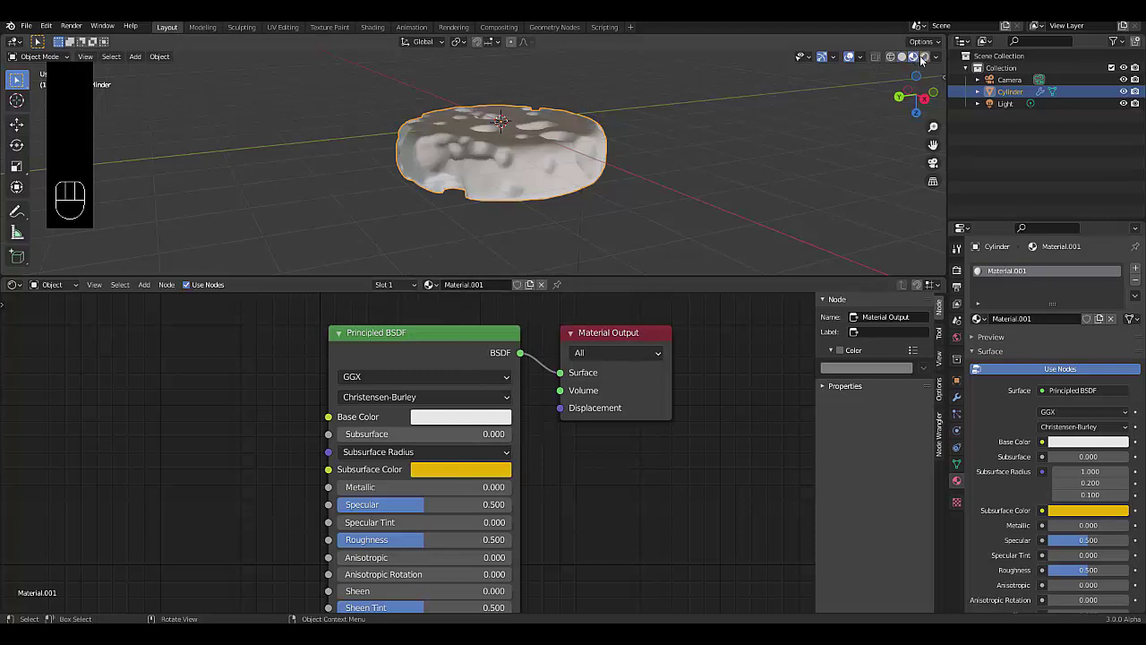
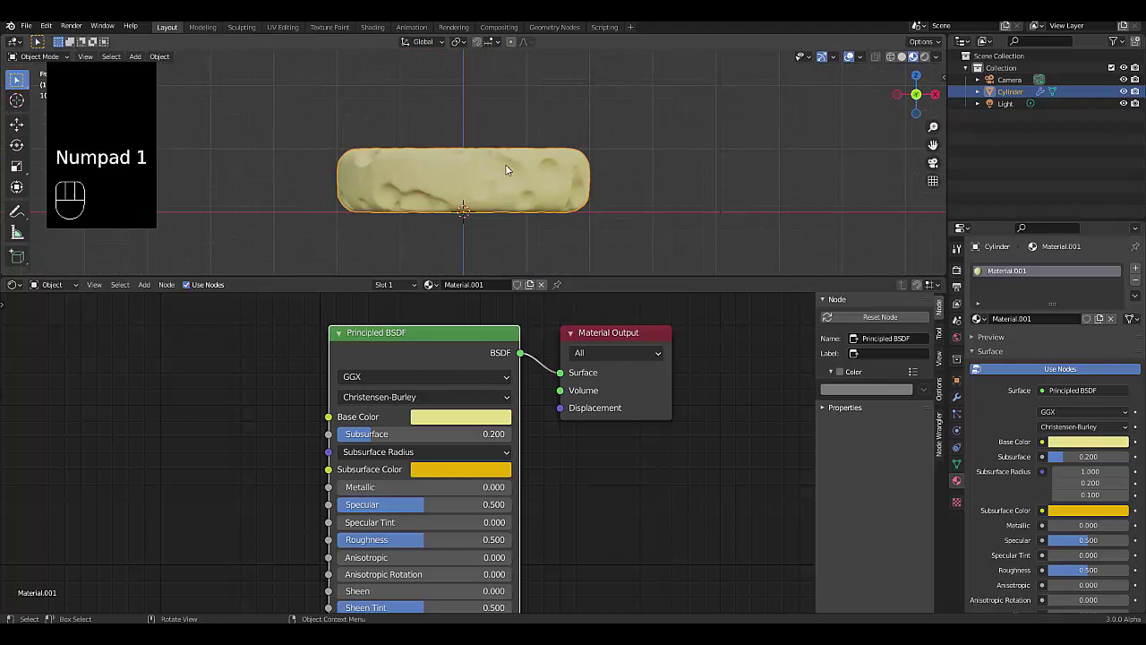
pyautogui.moveTo(479, 184); pyautogui.dragTo(555, 186)
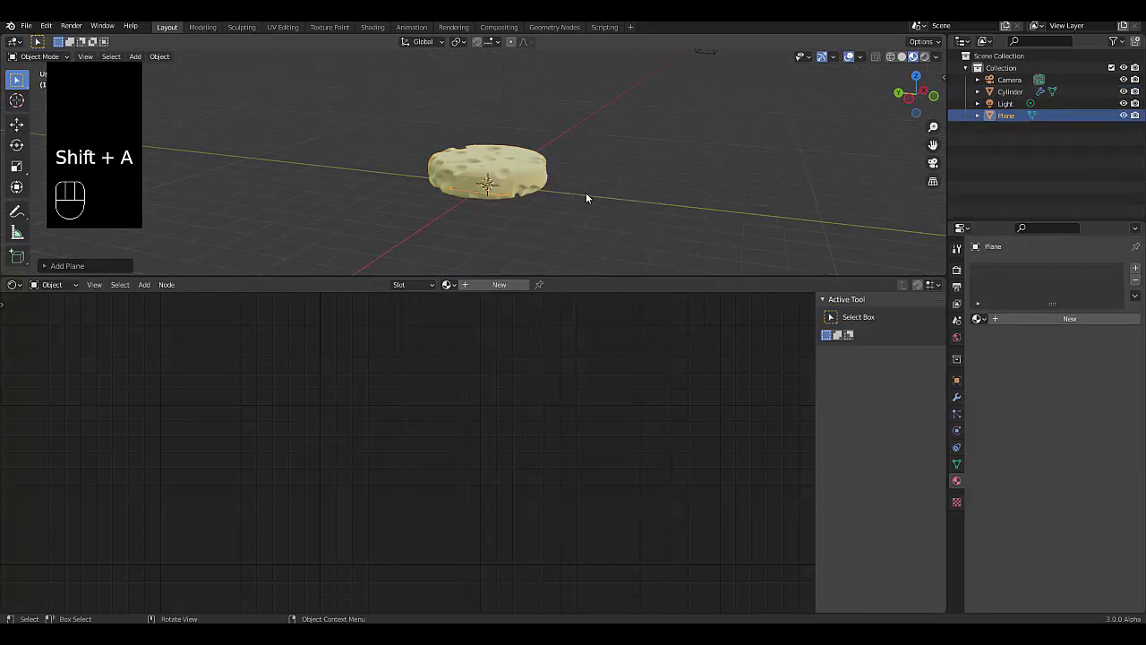
# - Add a large floor plane with a new Glossy BSDF material
pyautogui.press('s')
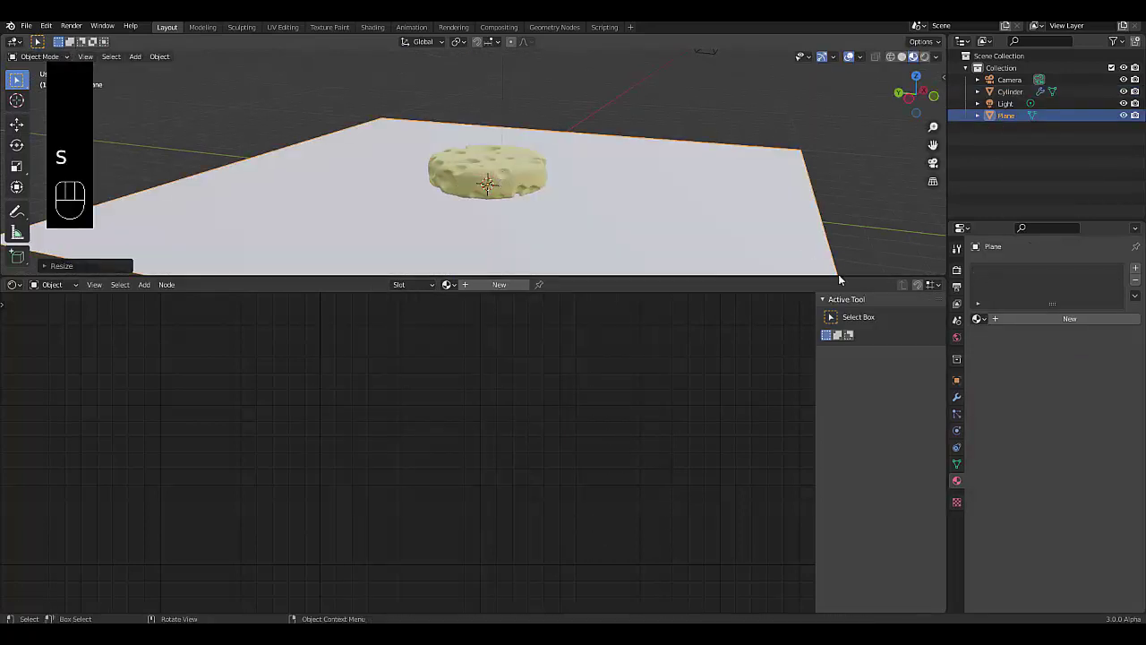
pyautogui.click(1060, 322)
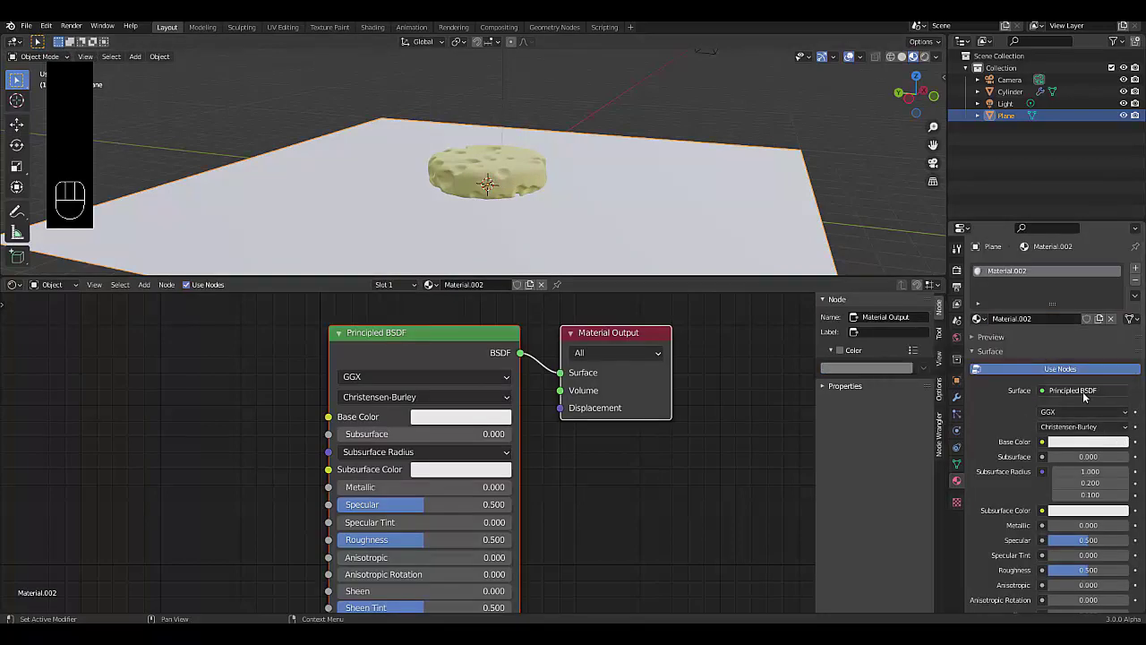
pyautogui.moveTo(1084, 389); pyautogui.dragTo(993, 179)
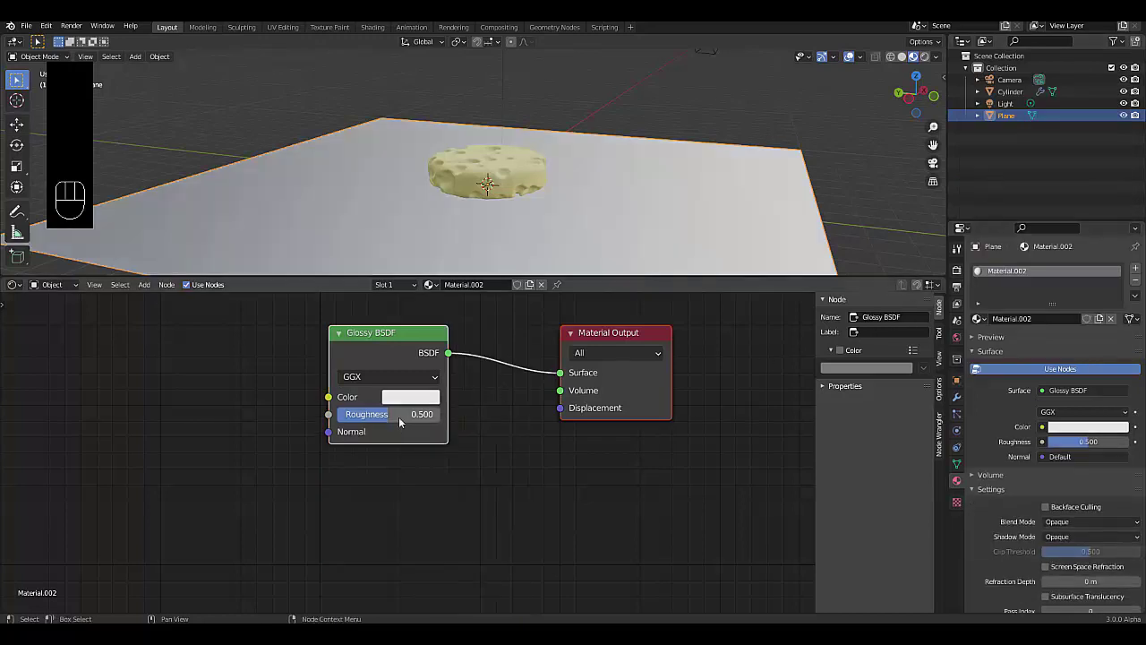
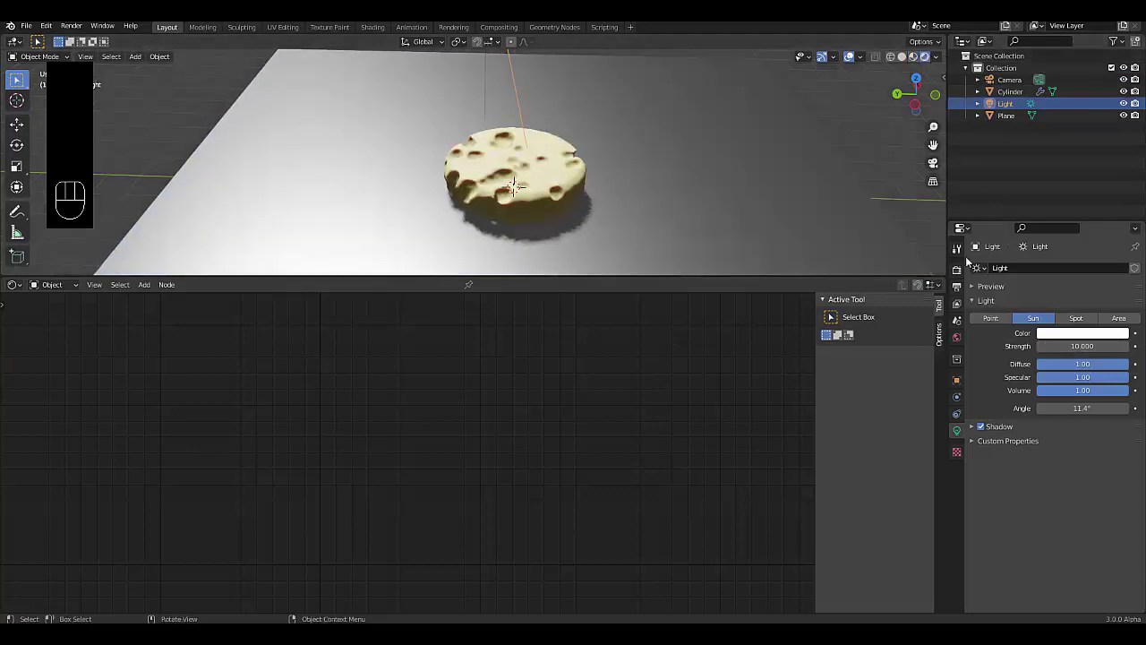
# - Enable bloom, ambient occlusion and screen-space reflections with refraction in the Eevee render settings
pyautogui.click(961, 272)
pyautogui.click(983, 411)
pyautogui.click(979, 344)
pyautogui.click(985, 354)
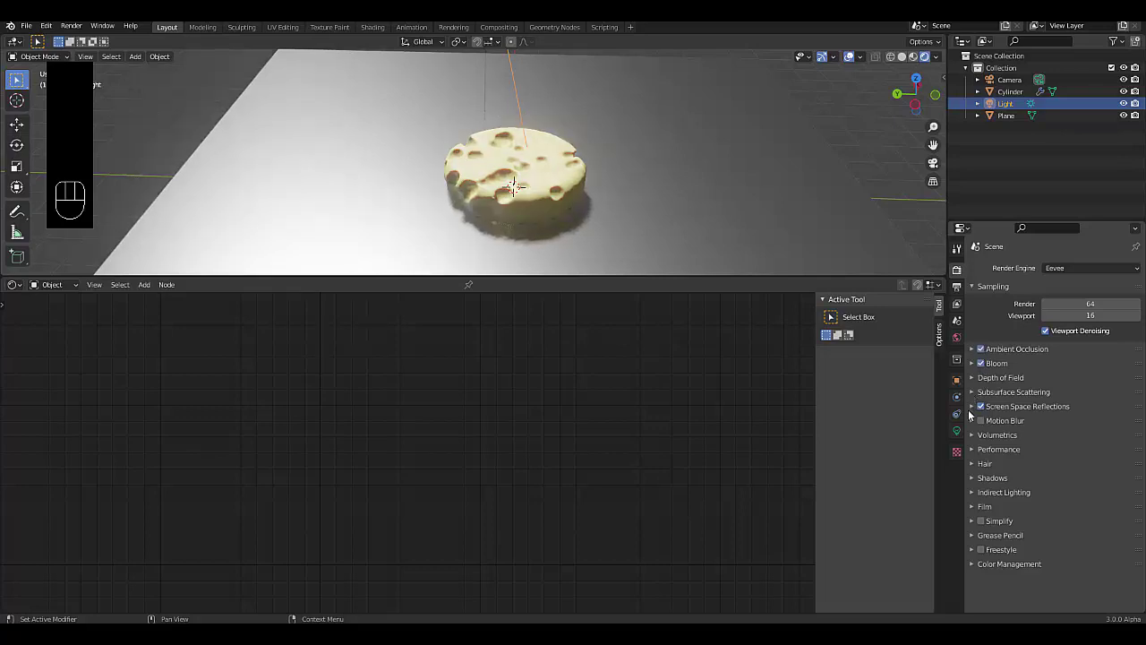
pyautogui.click(973, 411)
pyautogui.click(1047, 429)
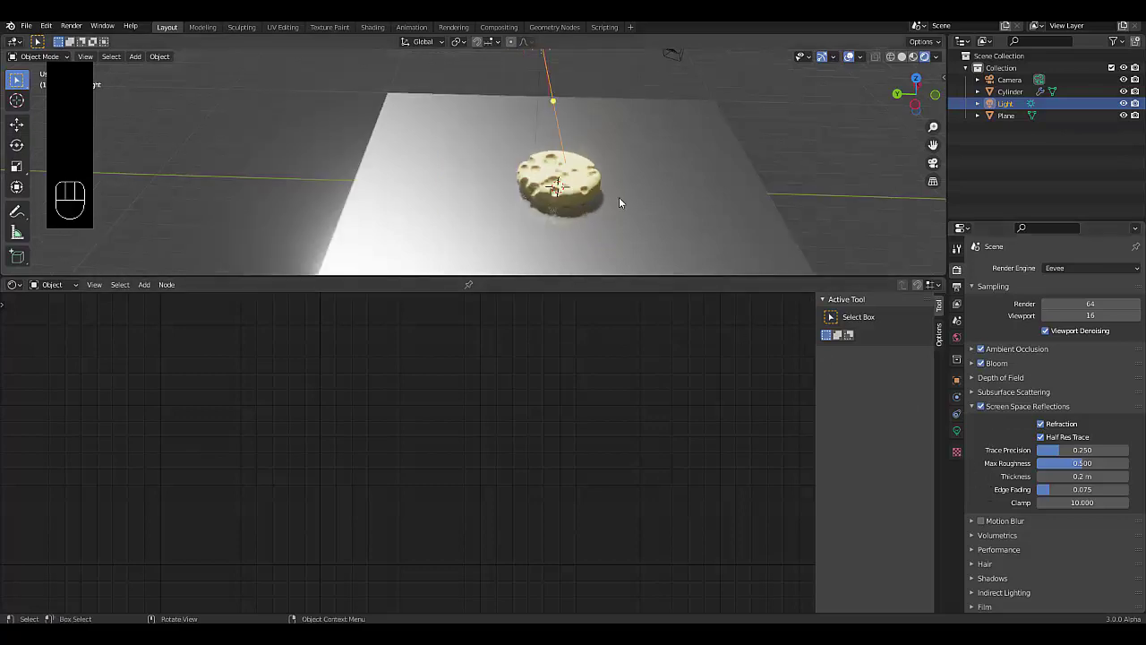
# - Load a snowy-field HDRI into the world environment
pyautogui.click(940, 173)
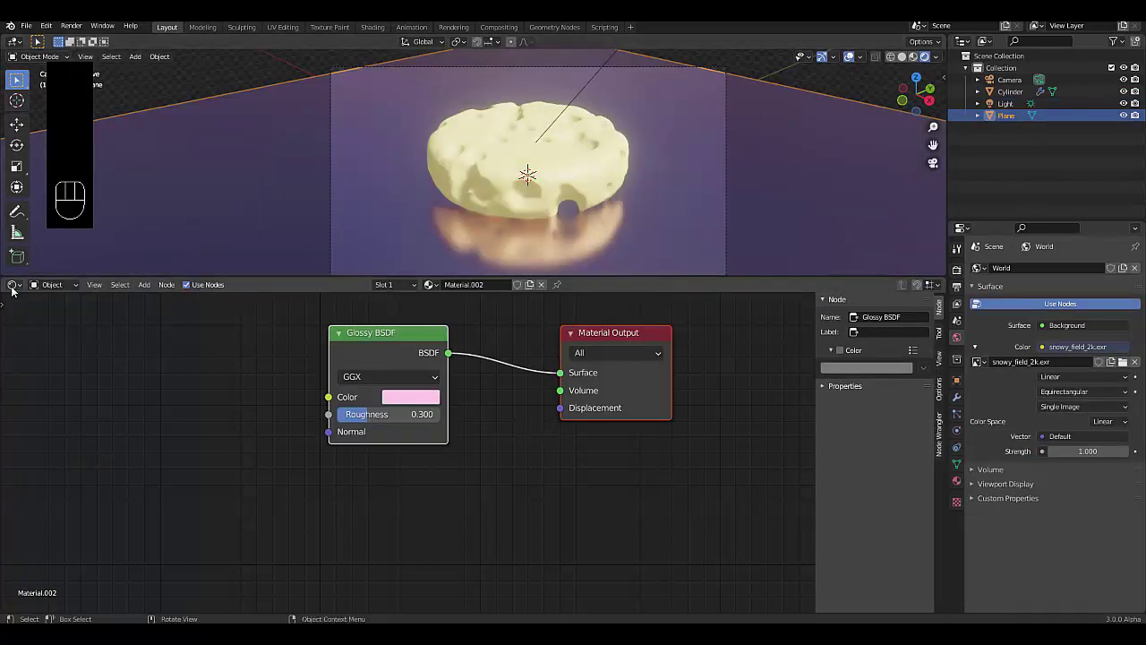
pyautogui.moveTo(16, 291); pyautogui.dragTo(57, 387)
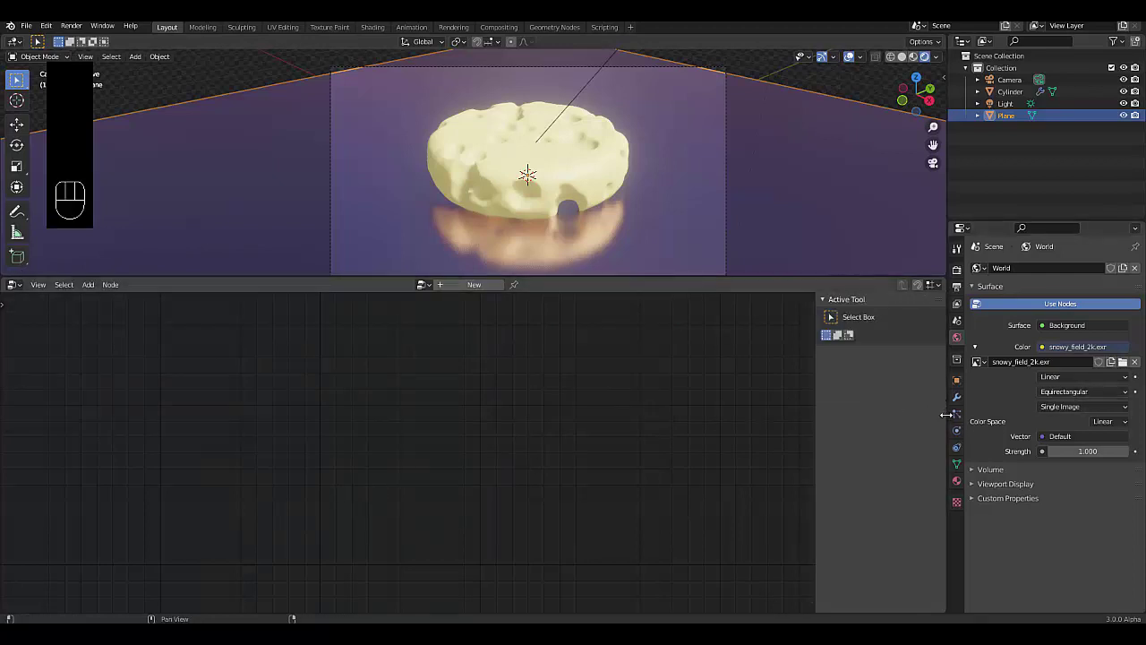
# - Wire the Point Distribute and Attribute Randomize seeds to the Group Input as modifier fields
pyautogui.click(955, 403)
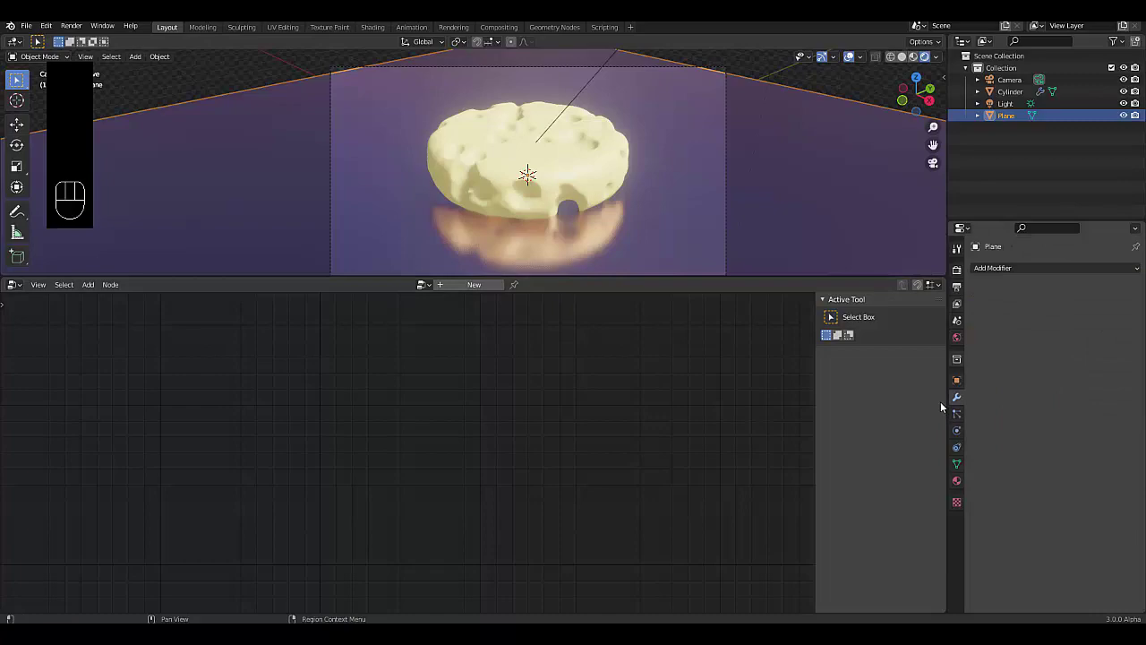
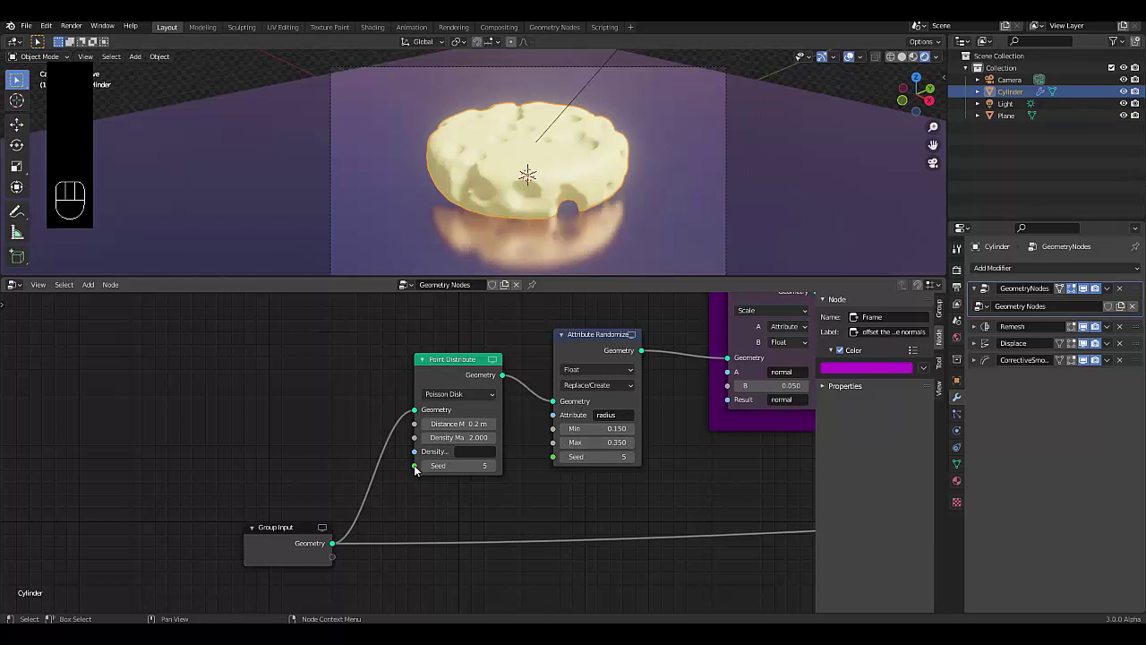
pyautogui.moveTo(416, 476); pyautogui.dragTo(476, 576)
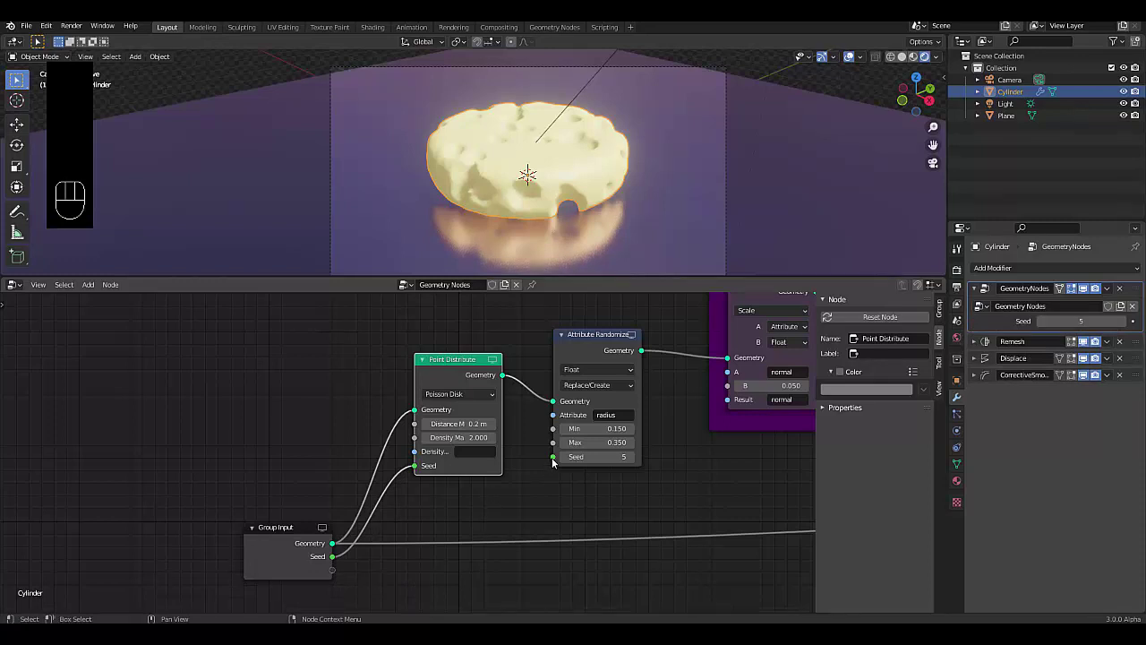
pyautogui.moveTo(547, 464); pyautogui.dragTo(445, 575)
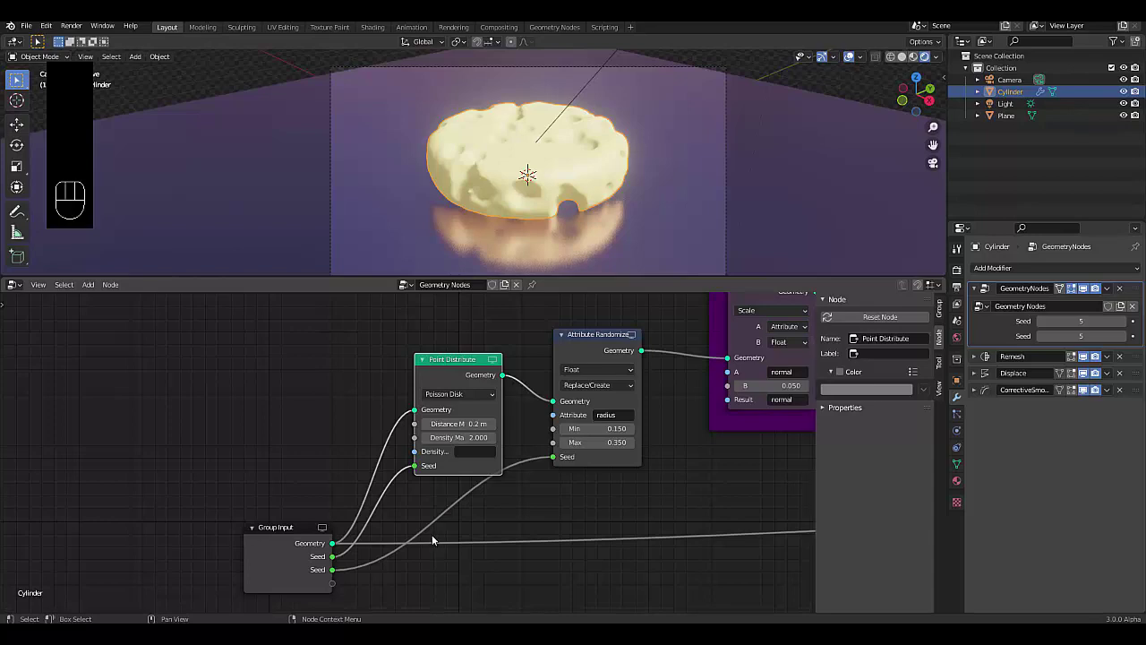
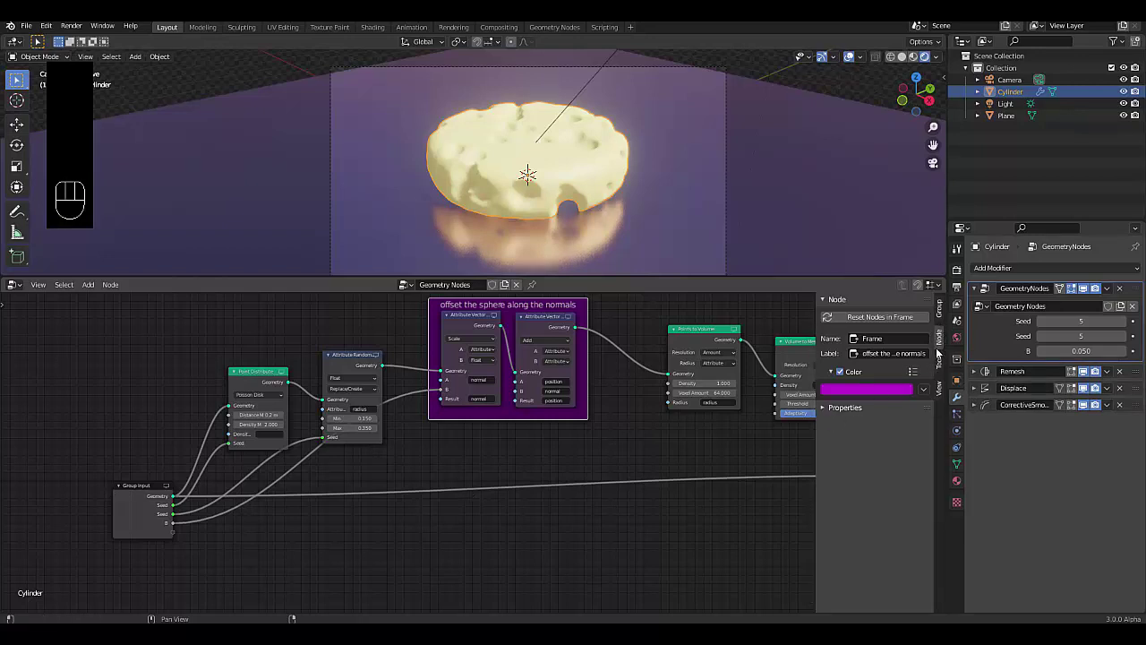
# - Rename the exposed group inputs to 'Placement of holes' and 'Thickness of holes', clearing the B input's name
pyautogui.click(944, 322)
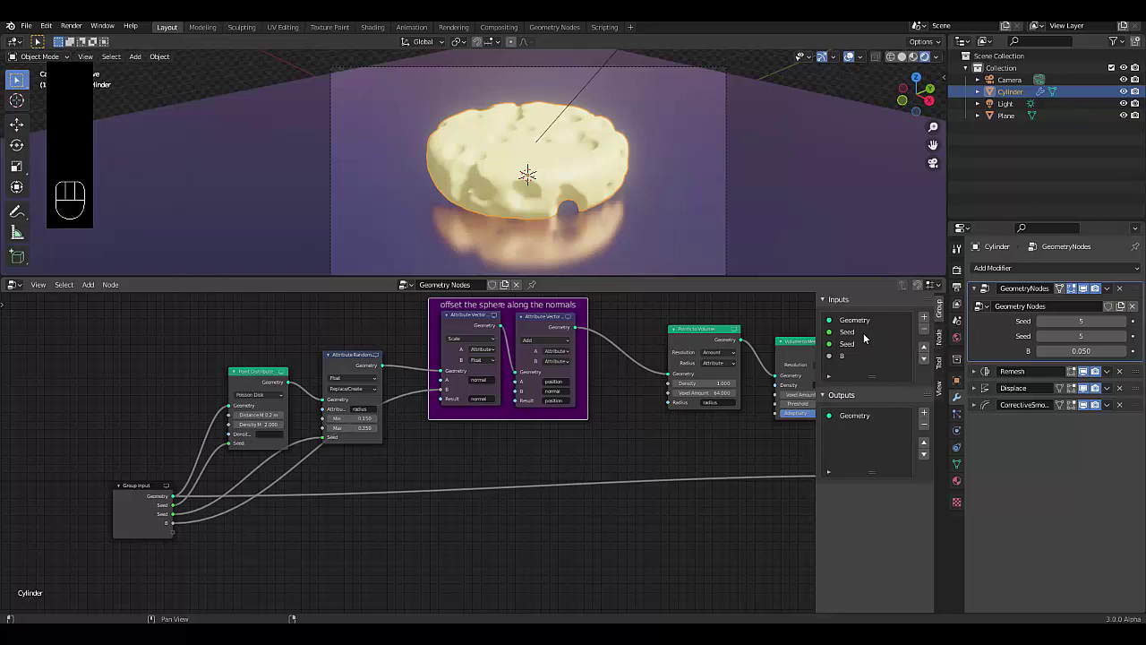
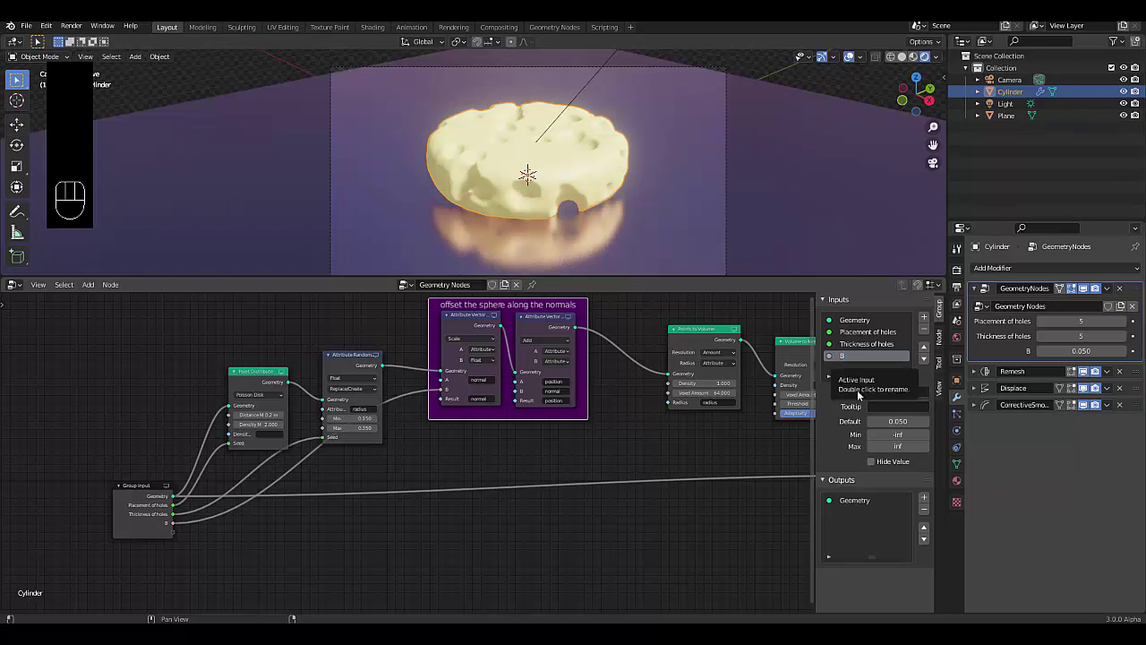
pyautogui.moveTo(781, 516); pyautogui.dragTo(897, 395)
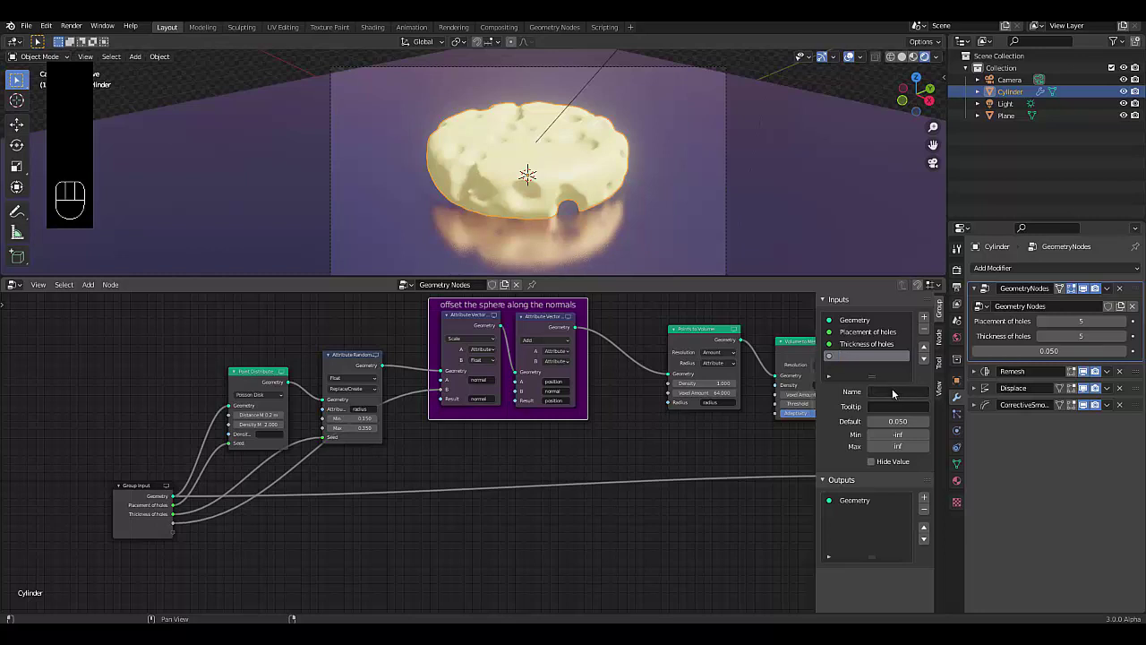